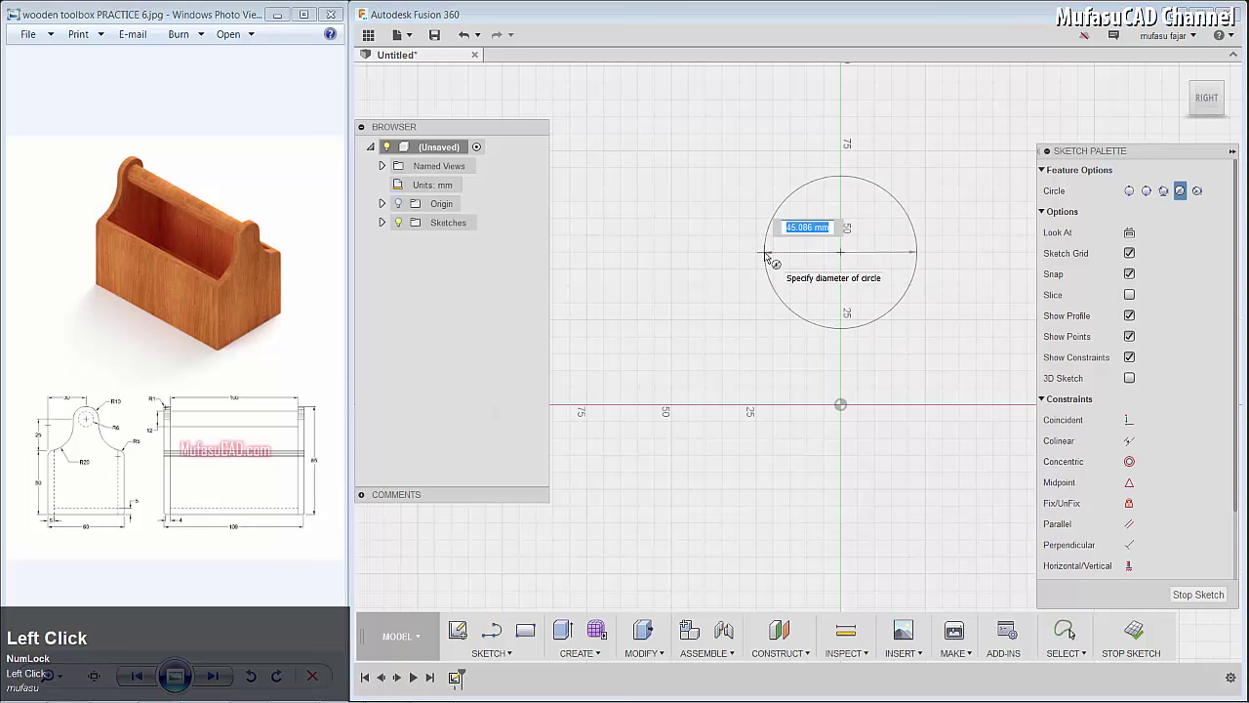
Step: Draw a 20 mm diameter circle above the origin on the vertical axis
{"action": "key", "text": "2"}
{"action": "type", "text": "20"}
{"action": "key", "text": "Return"}
Step: Add a horizontal line 25 mm below the circle and 30 mm wide
{"action": "key", "text": "l"}
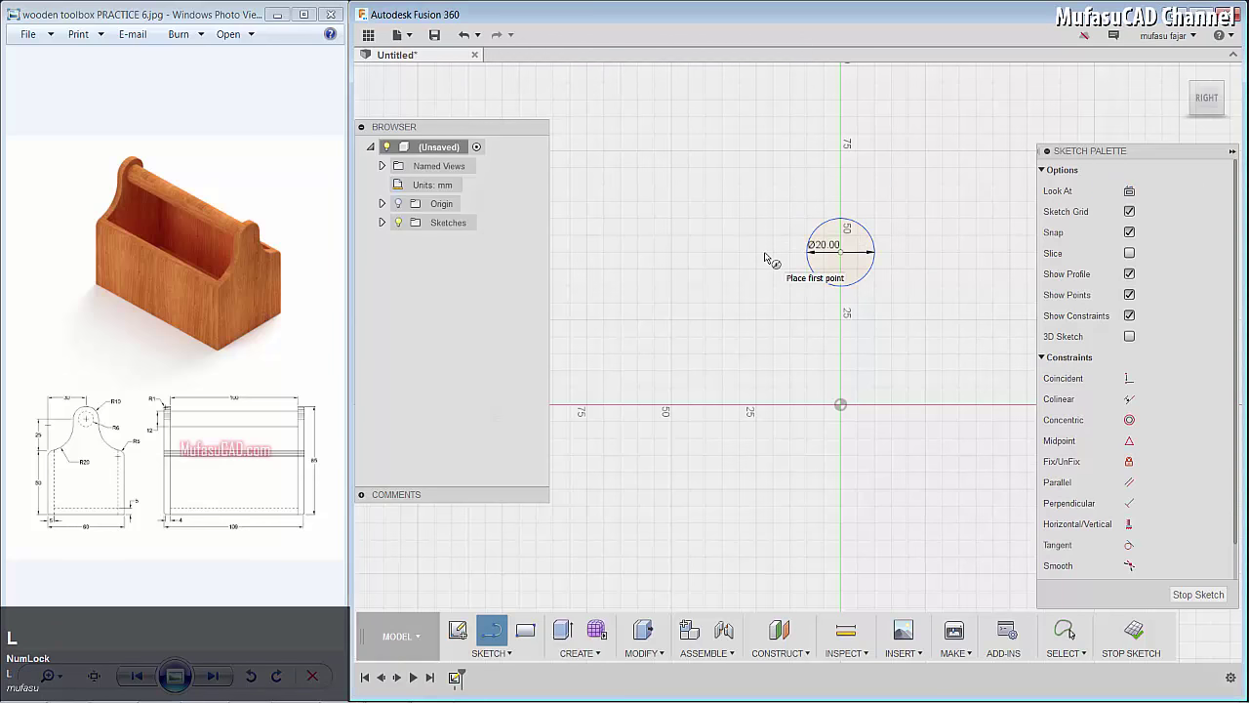
{"action": "left_click", "coordinate": [819, 254]}
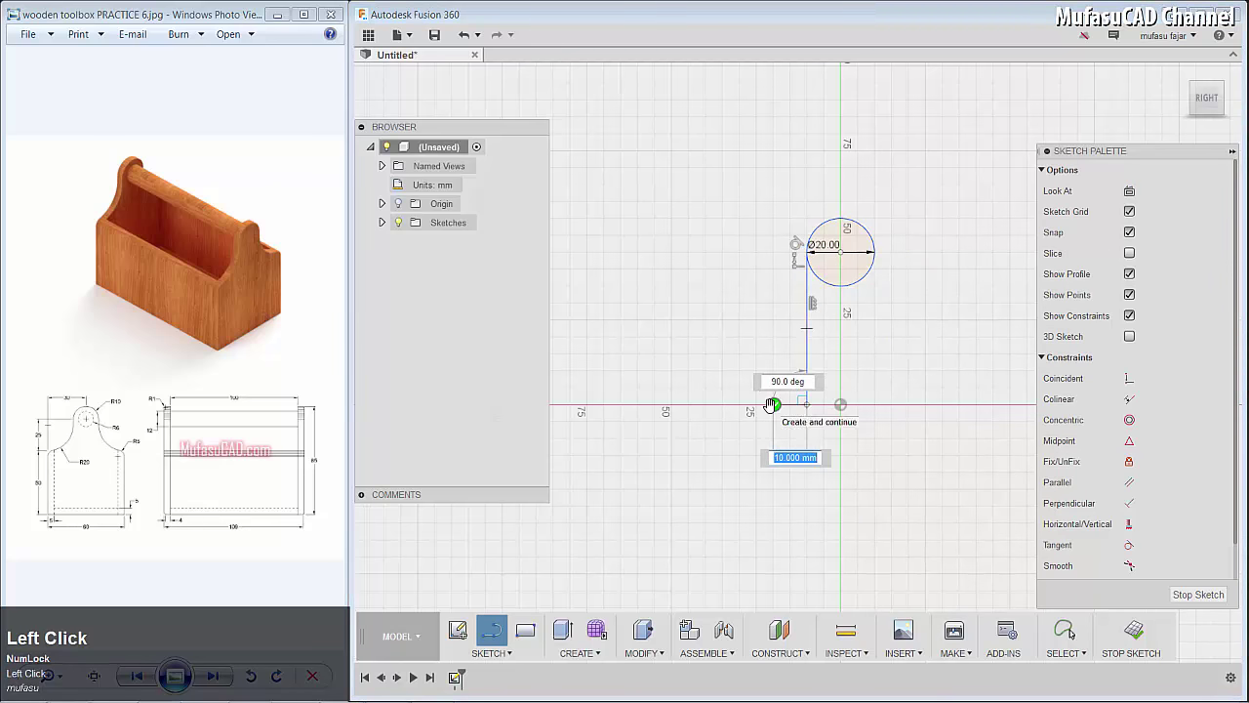
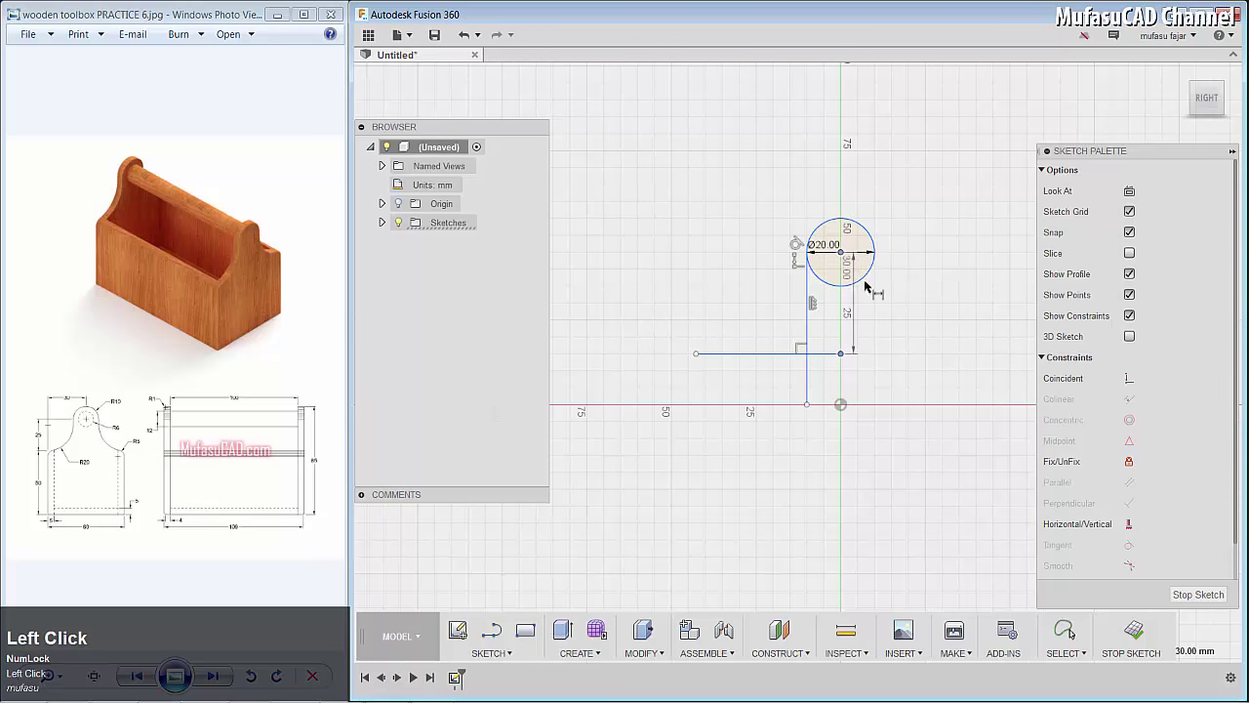
{"action": "type", "text": "25"}
{"action": "key", "text": "Return"}
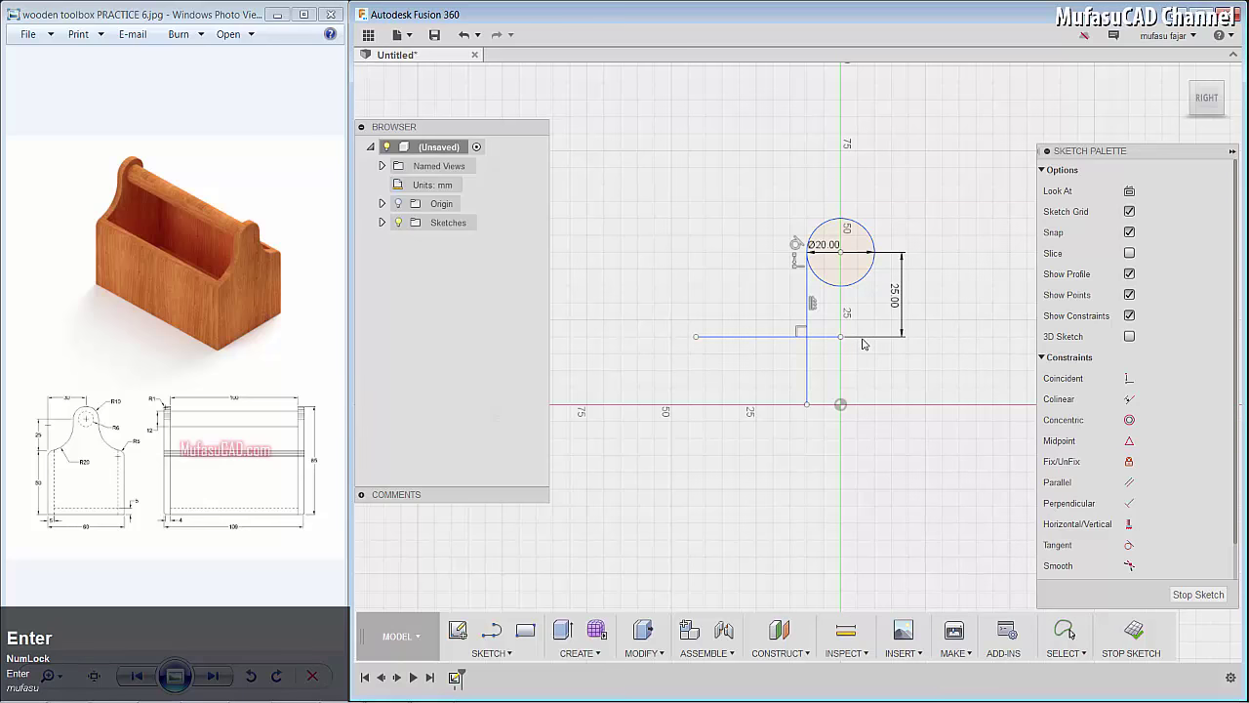
{"action": "key", "text": "d"}
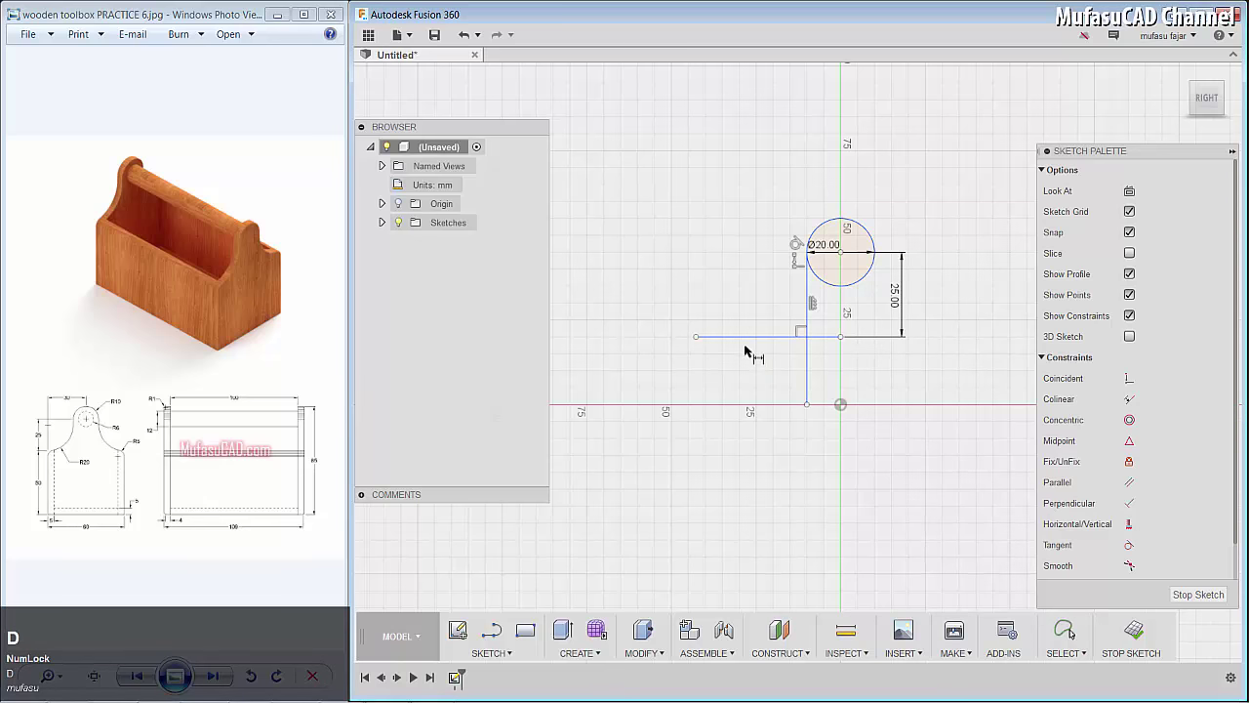
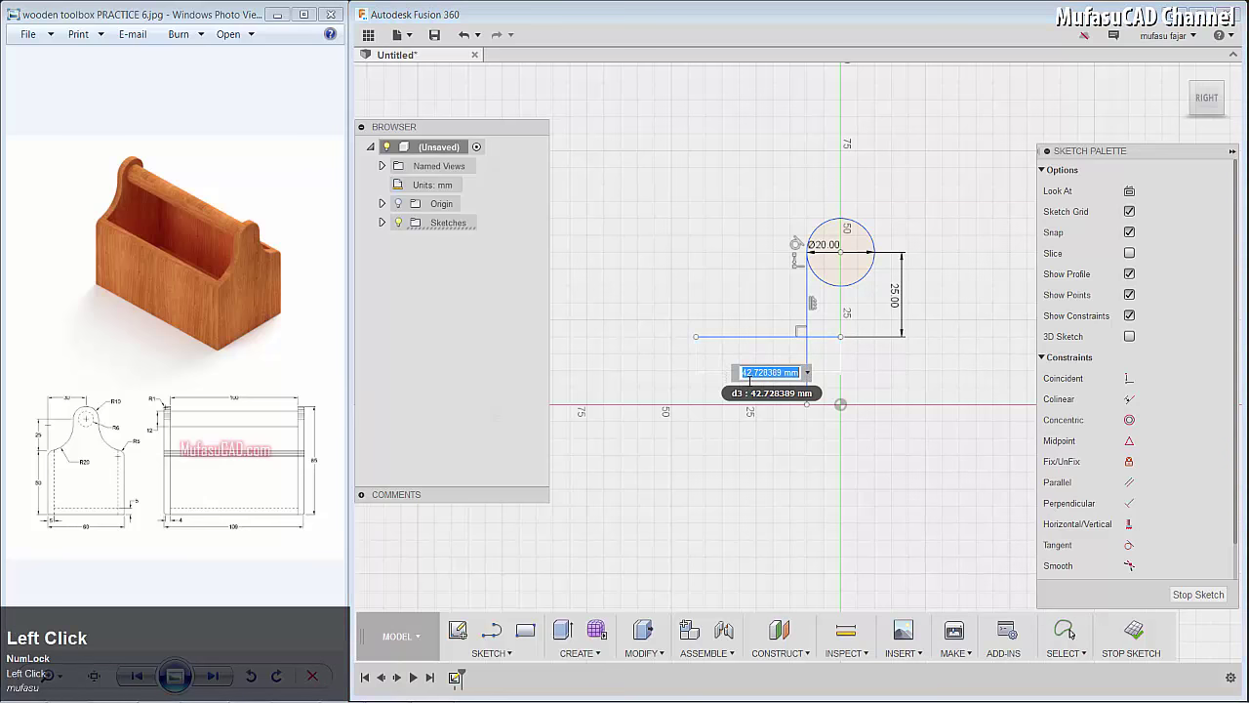
{"action": "type", "text": "30"}
{"action": "key", "text": "Return"}
{"action": "key", "text": "c"}
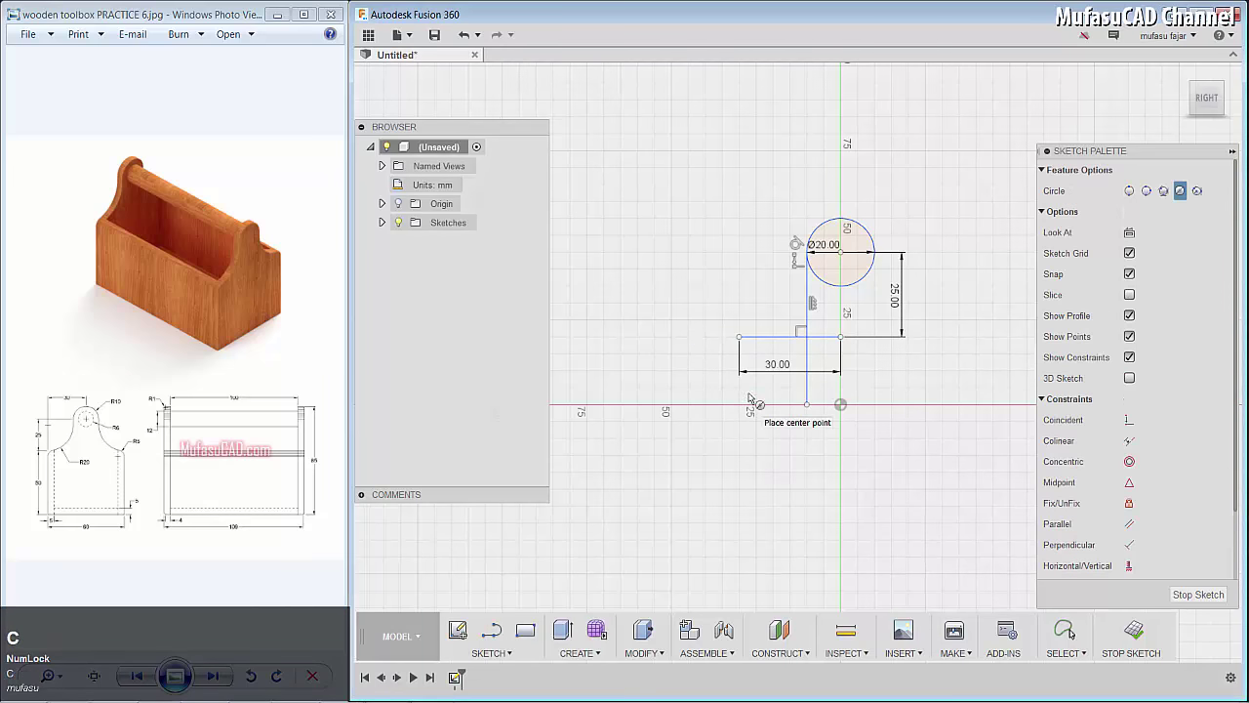
Step: Draw a larger 20 mm radius circle touching the small one
{"action": "left_click", "coordinate": [1206, 192]}
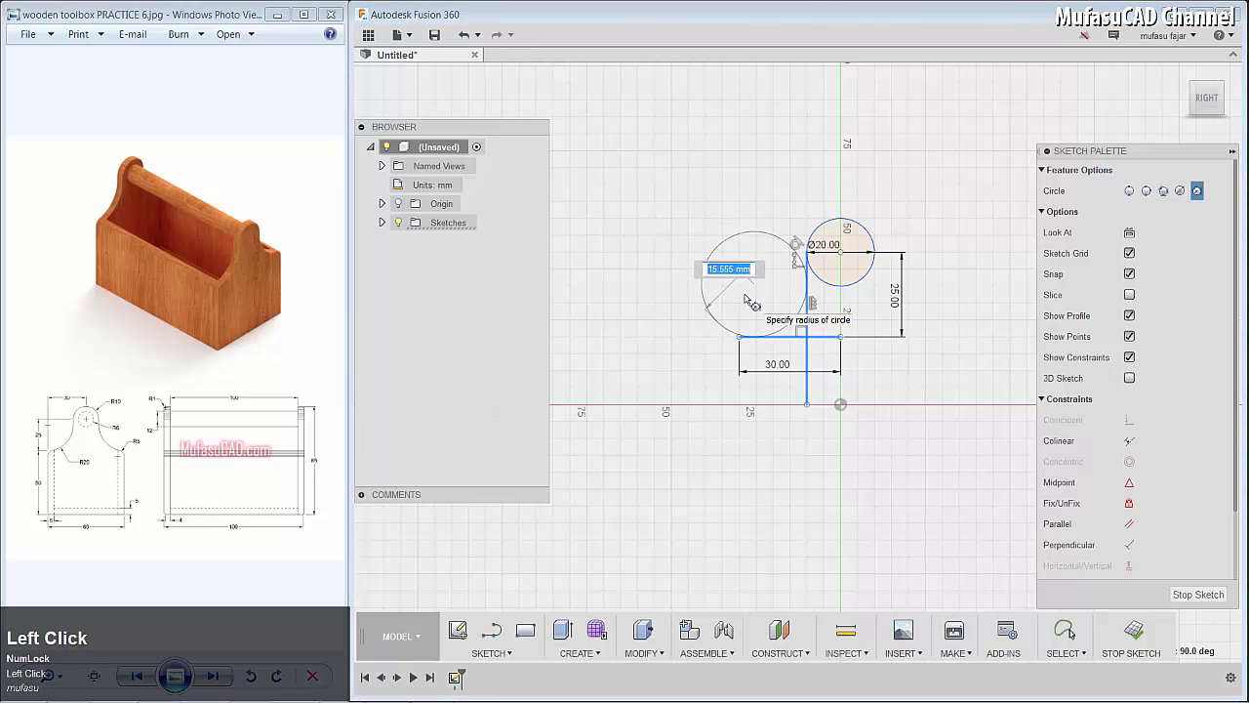
{"action": "type", "text": "20"}
{"action": "key", "text": "Return"}
Step: Draw the 50 mm vertical side and the bottom line back to the vertical axis
{"action": "key", "text": "l"}
{"action": "left_click", "coordinate": [745, 337]}
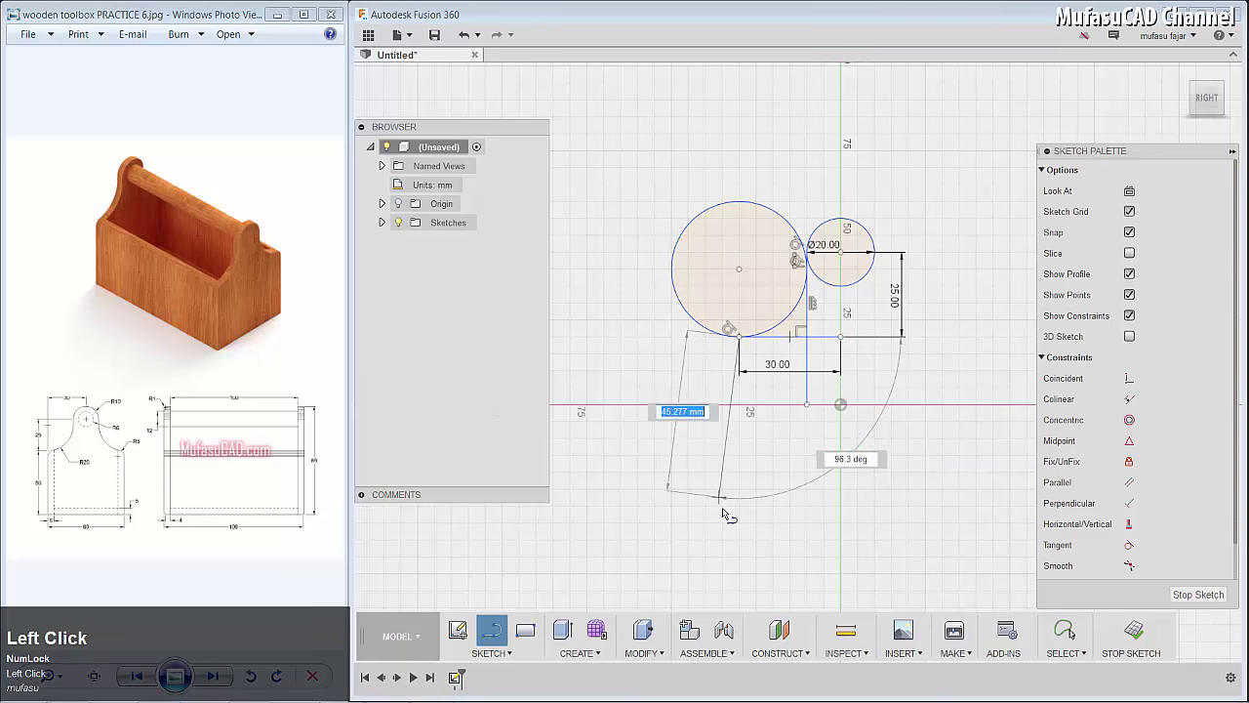
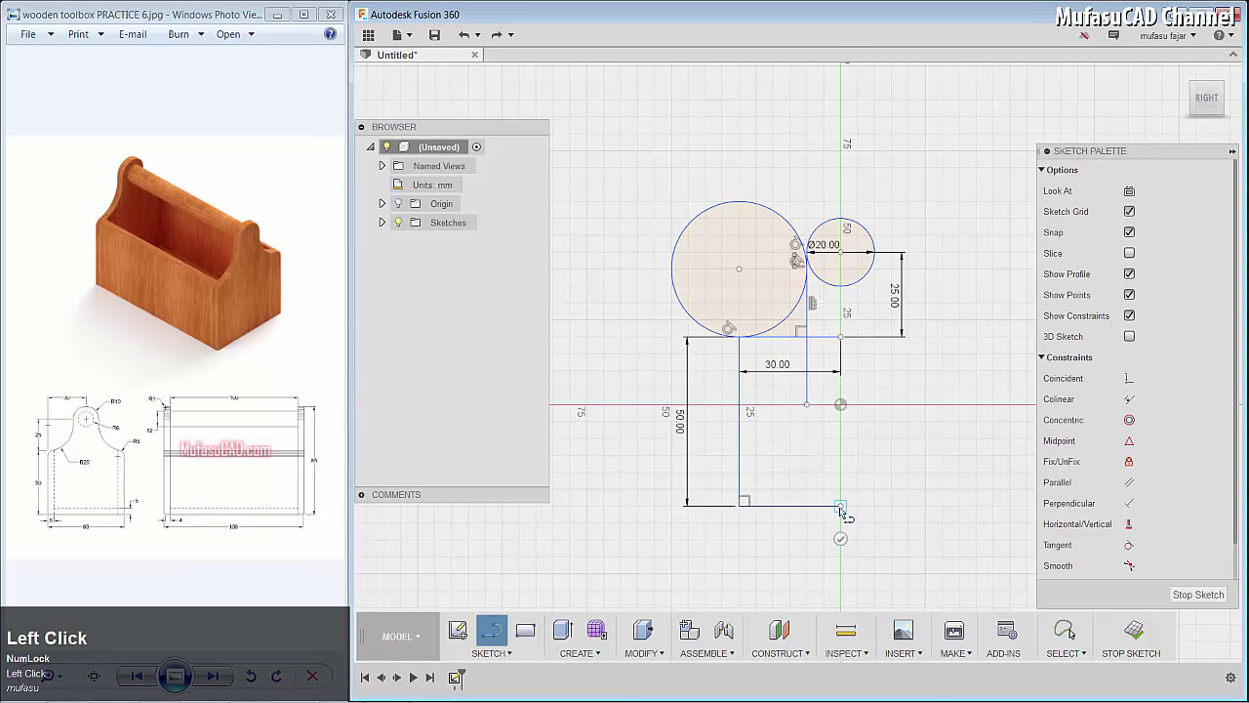
{"action": "left_click", "coordinate": [827, 535]}
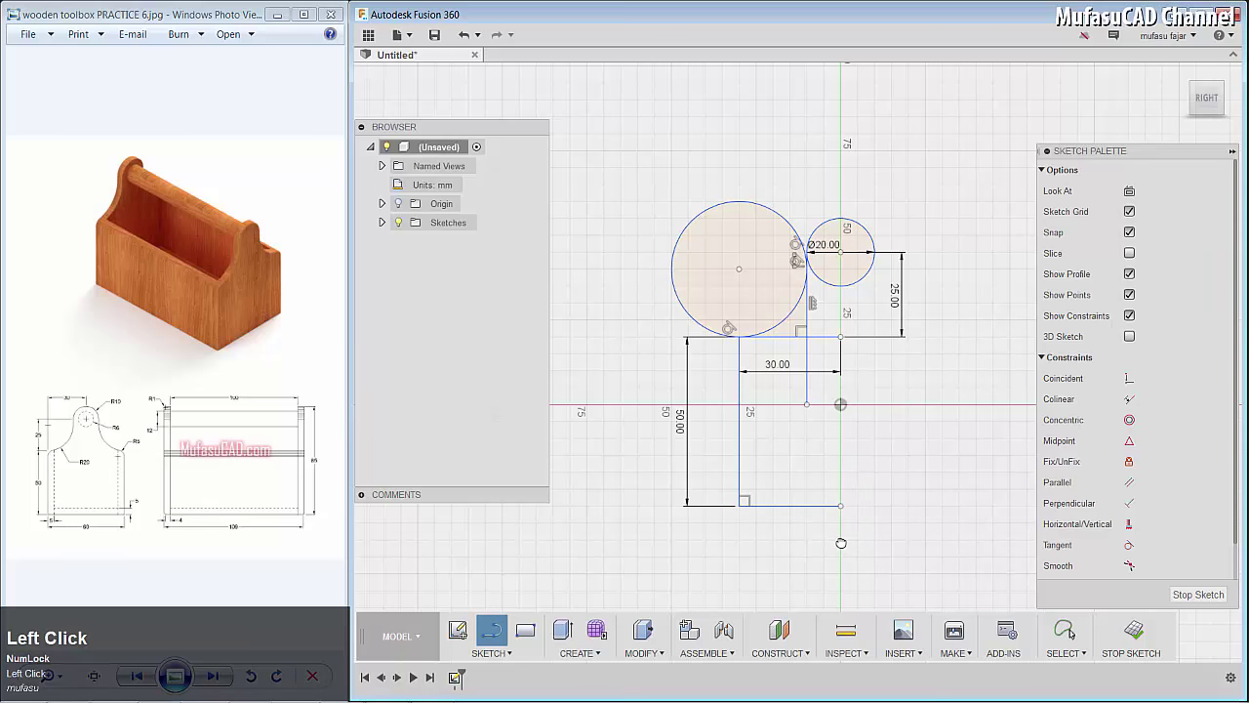
{"action": "right_click", "coordinate": [822, 438]}
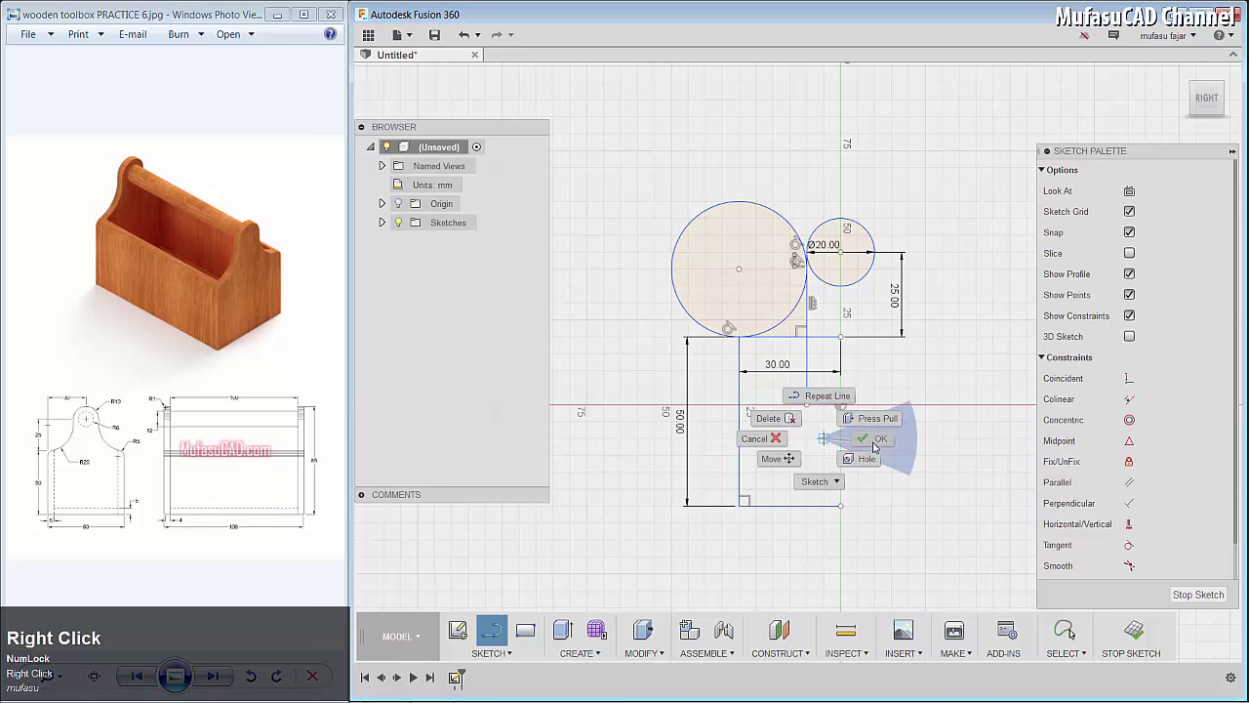
Step: Trim the larger circle to a concave arc and close the half-profile with a line along the axis
{"action": "key", "text": "t"}
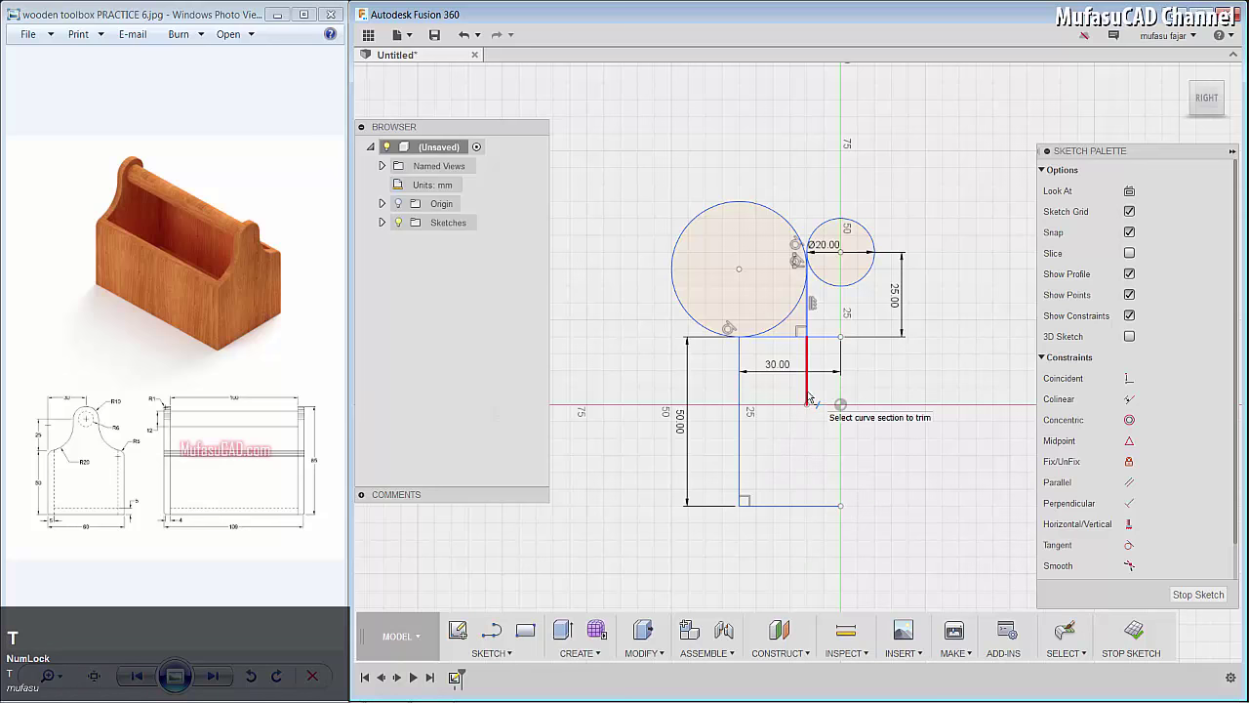
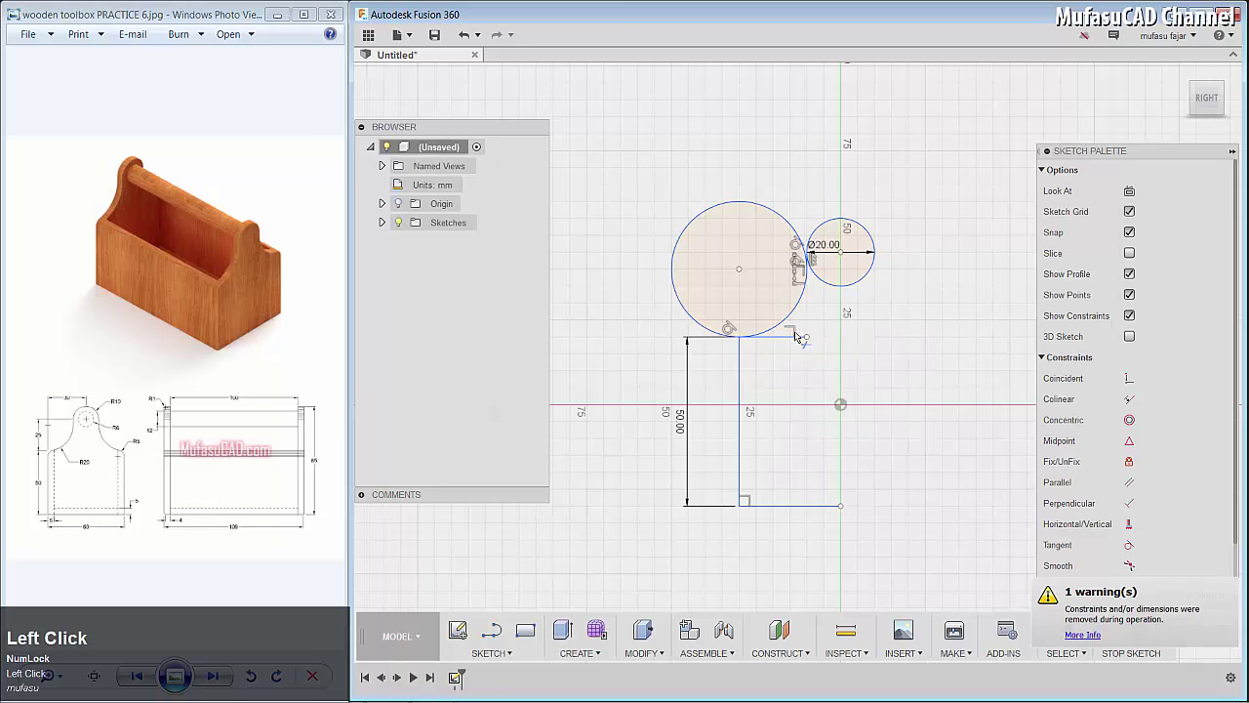
{"action": "left_click", "coordinate": [756, 251]}
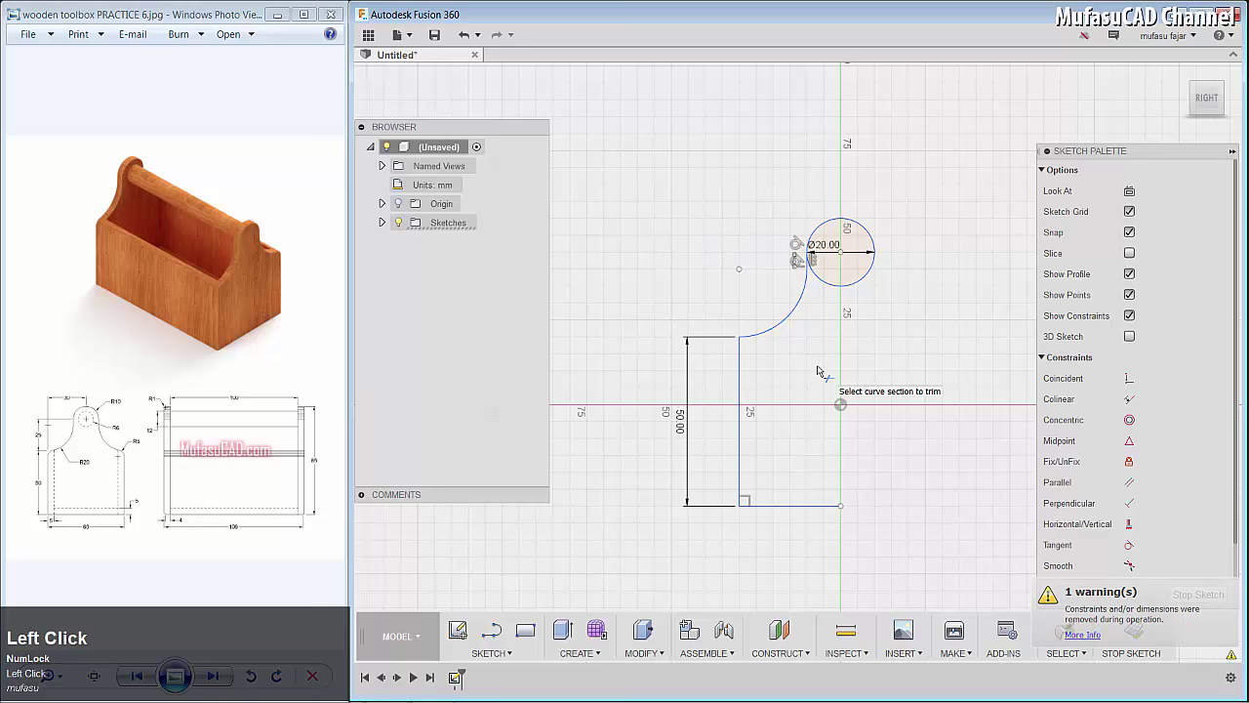
{"action": "key", "text": "l"}
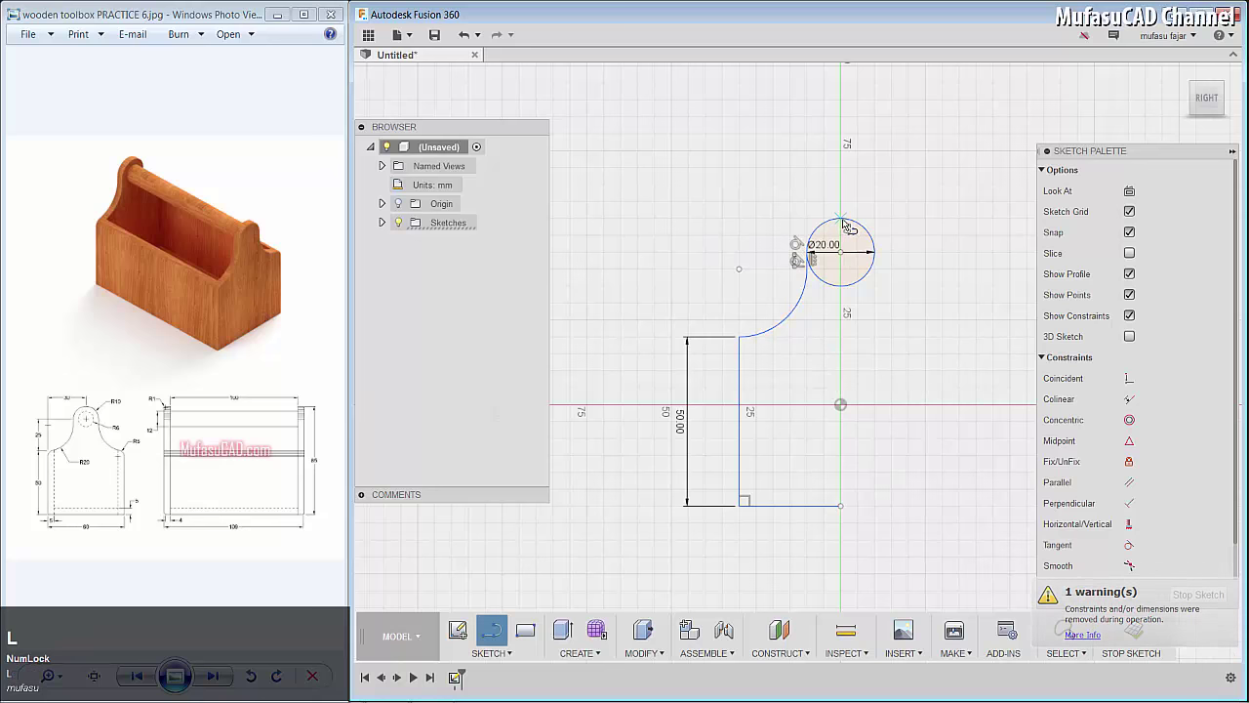
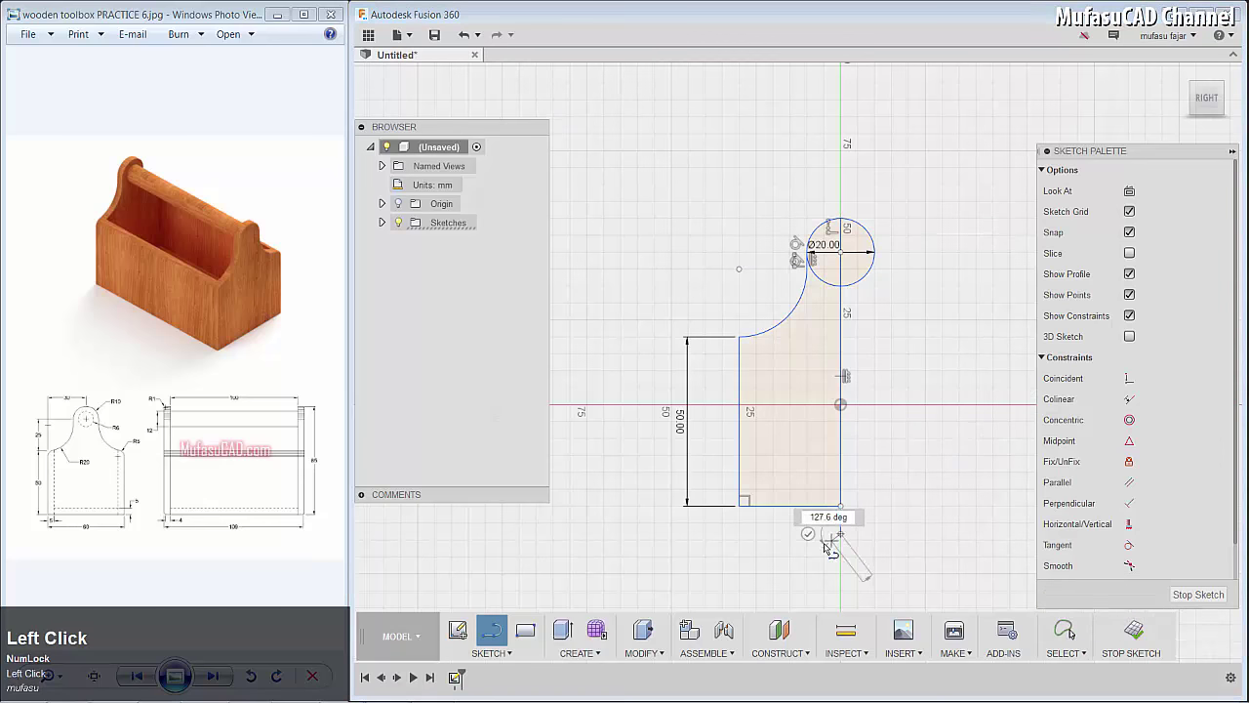
{"action": "right_click", "coordinate": [885, 409]}
{"action": "left_click", "coordinate": [938, 416]}
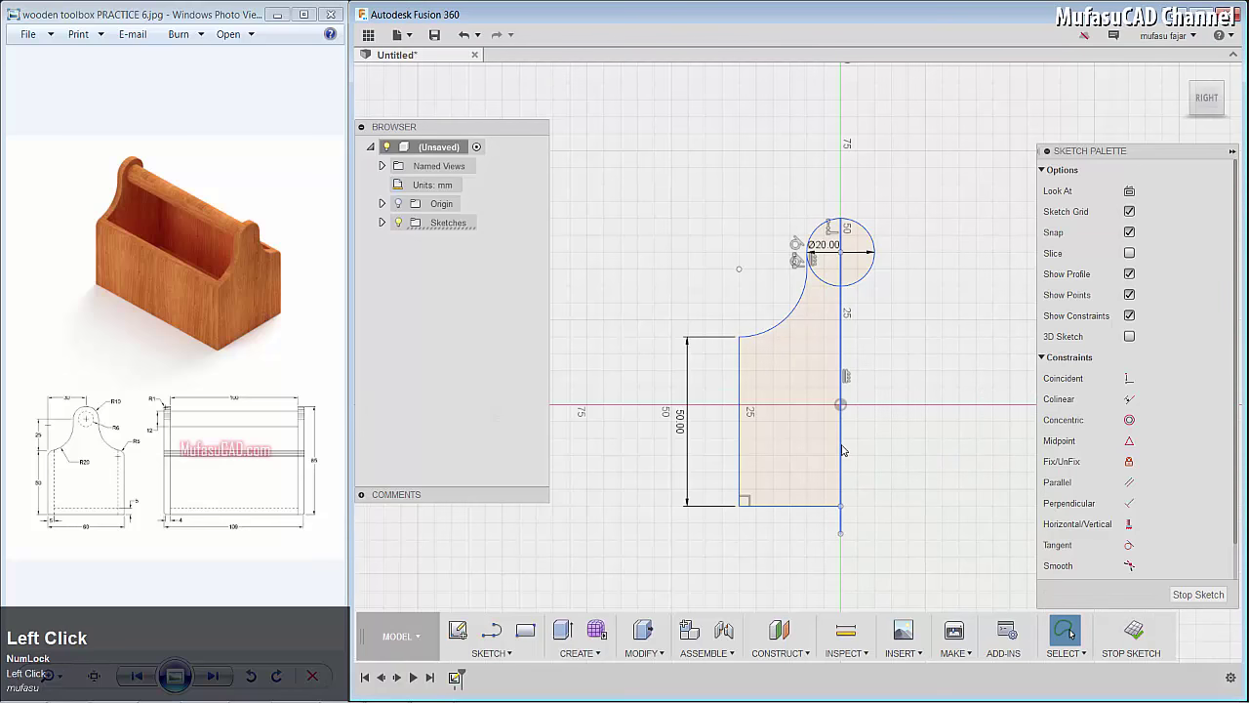
Step: Make the axis line construction geometry and trim the small circle to its outer arc
{"action": "right_click", "coordinate": [847, 446]}
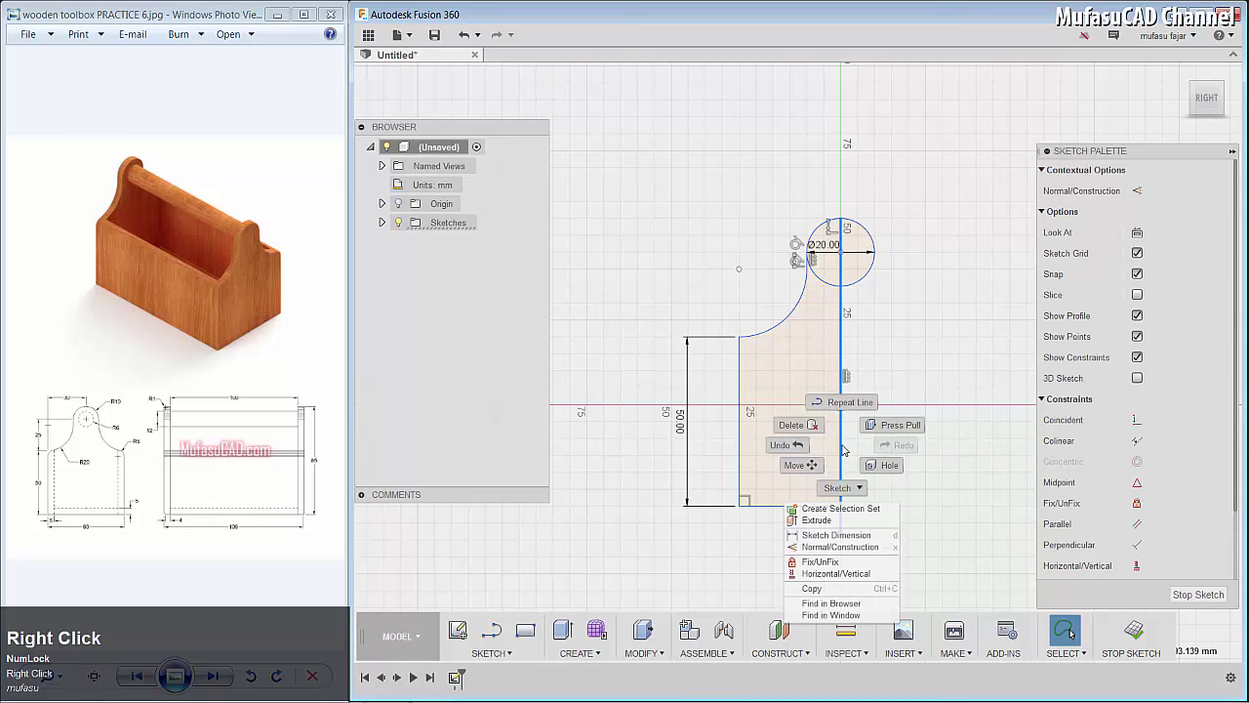
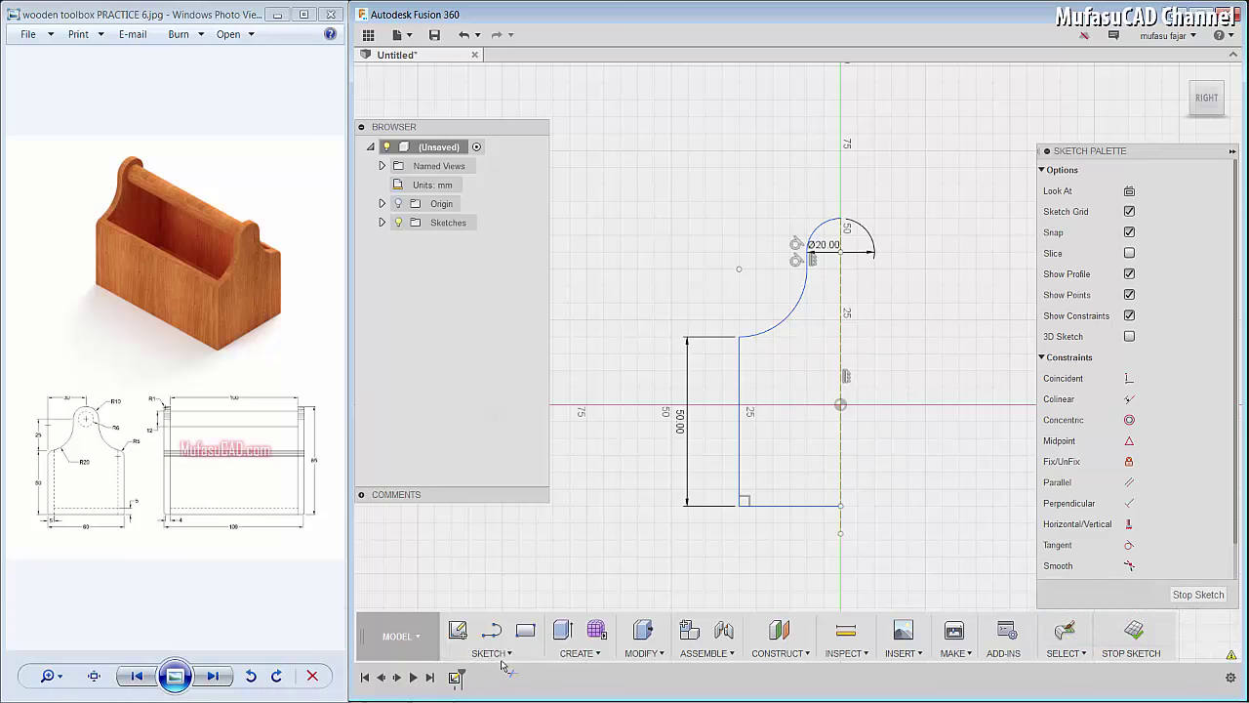
{"action": "left_click", "coordinate": [505, 654]}
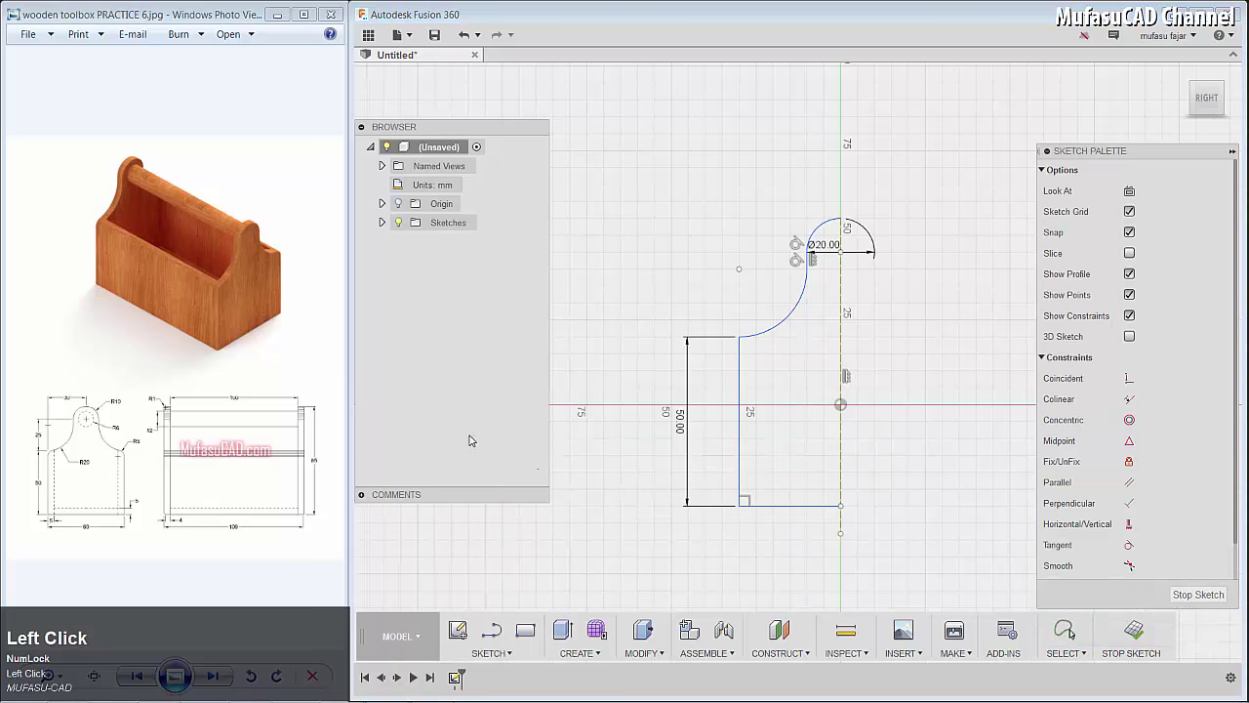
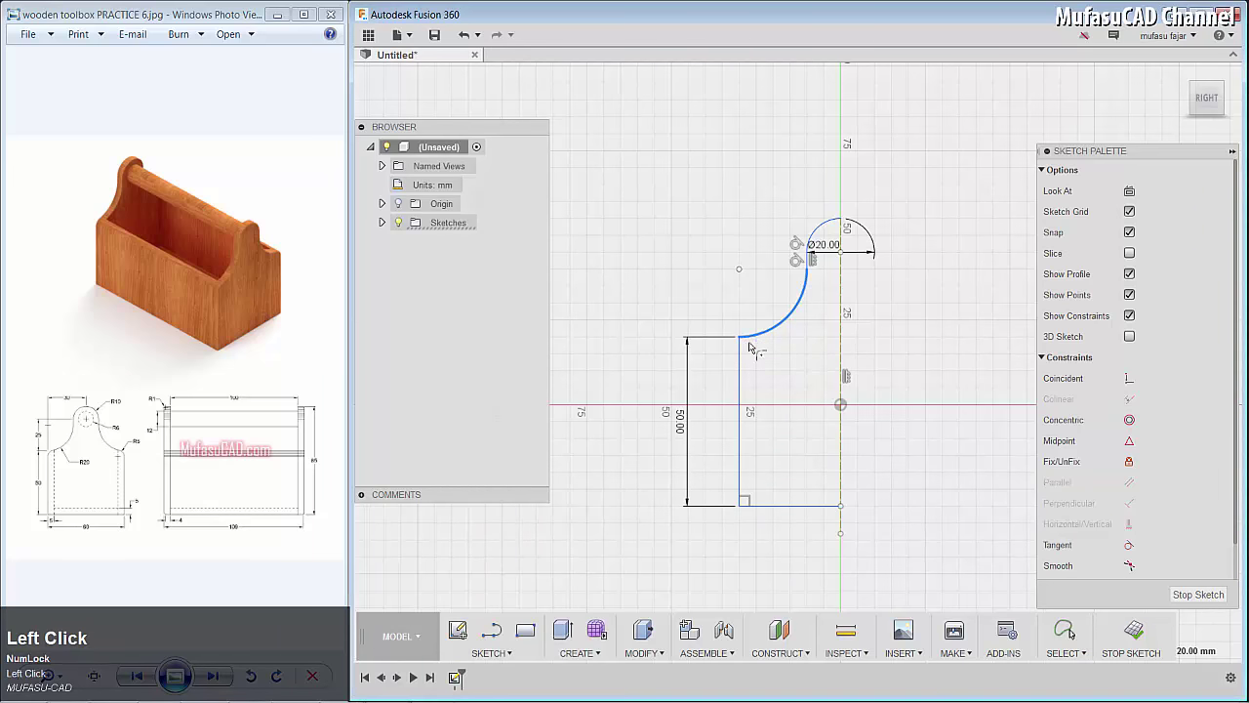
Step: Fillet the corner where the concave arc meets the top line with 5 mm radius
{"action": "left_click", "coordinate": [745, 360]}
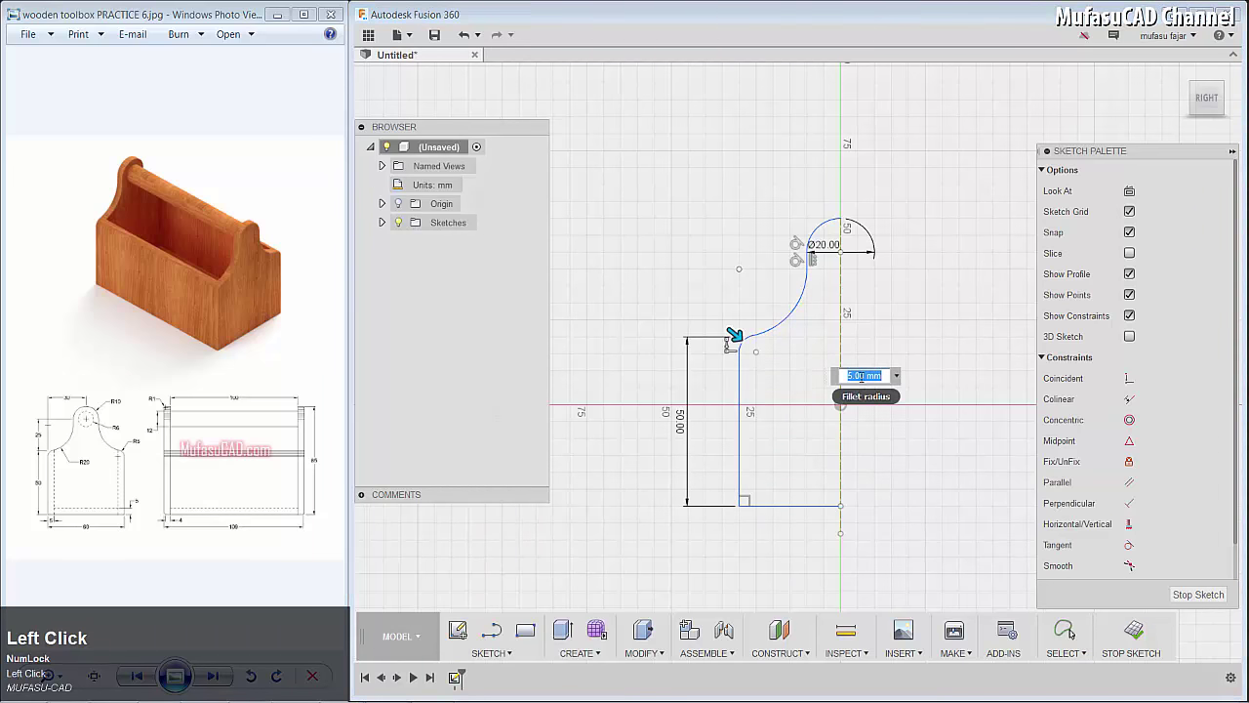
{"action": "type", "text": "5"}
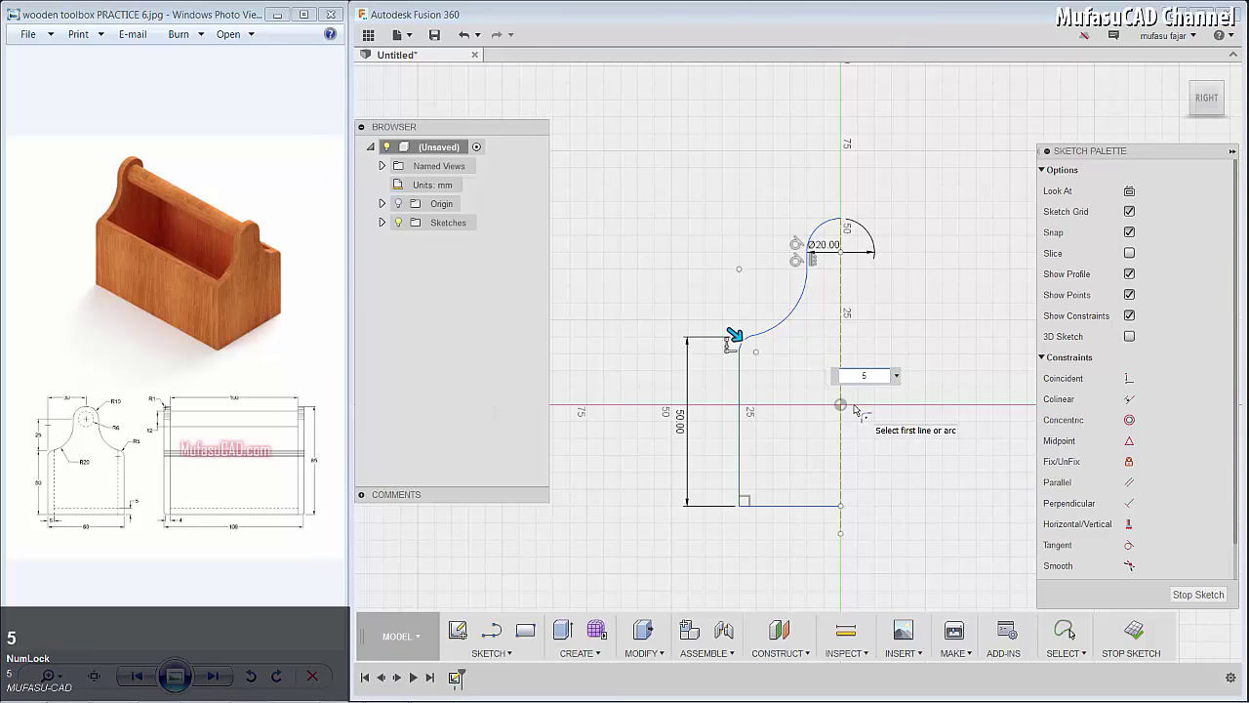
{"action": "key", "text": "Return"}
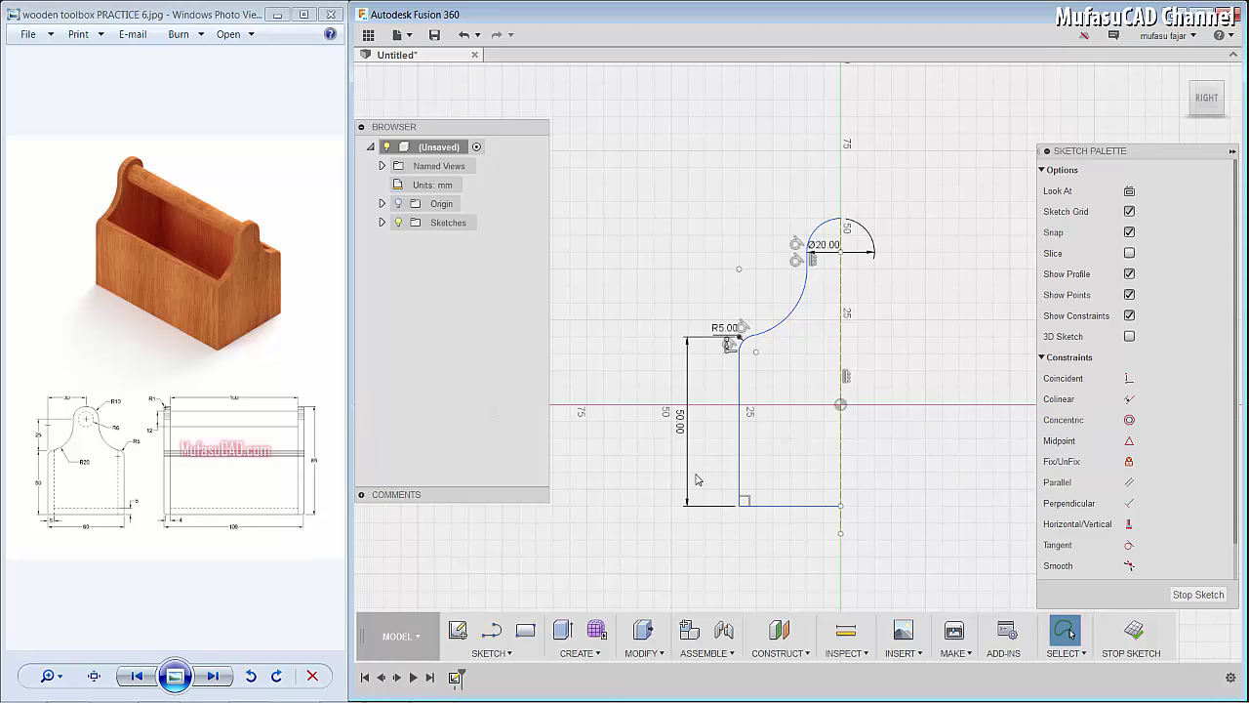
Step: Mirror the half outline across the construction axis into the full symmetric end-panel profile
{"action": "key", "text": "Return"}
{"action": "left_click", "coordinate": [514, 654]}
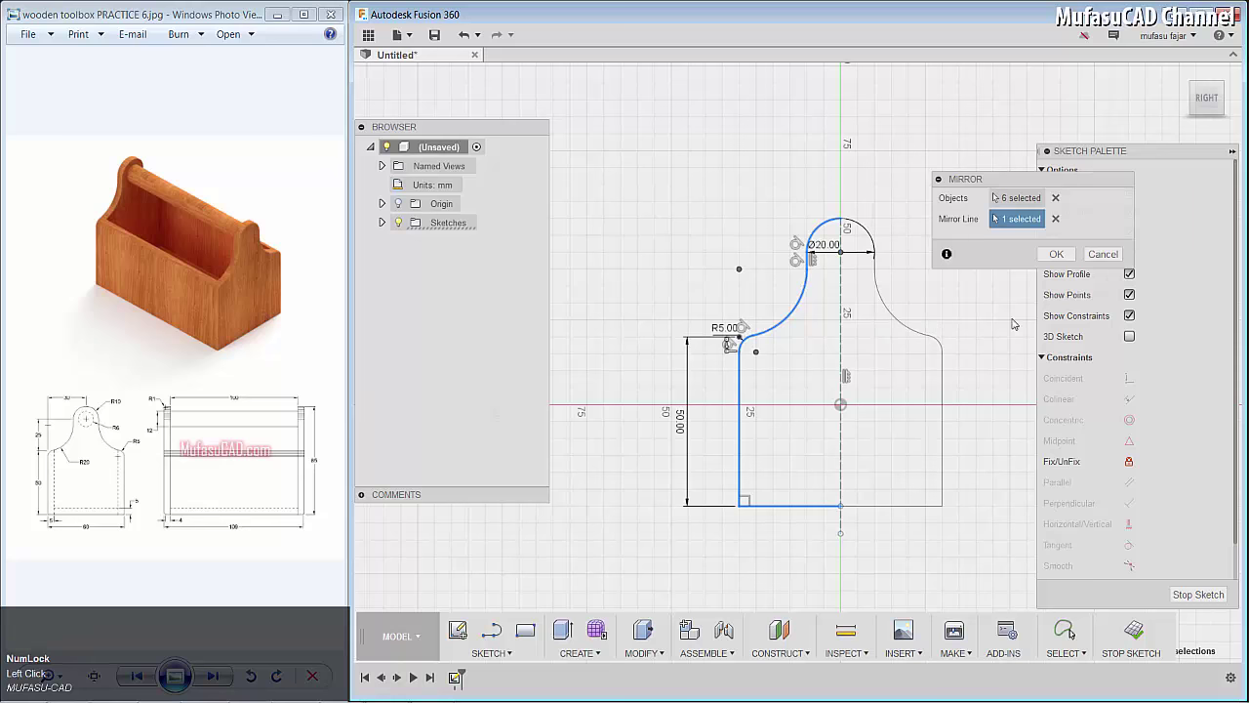
{"action": "left_click", "coordinate": [1055, 255]}
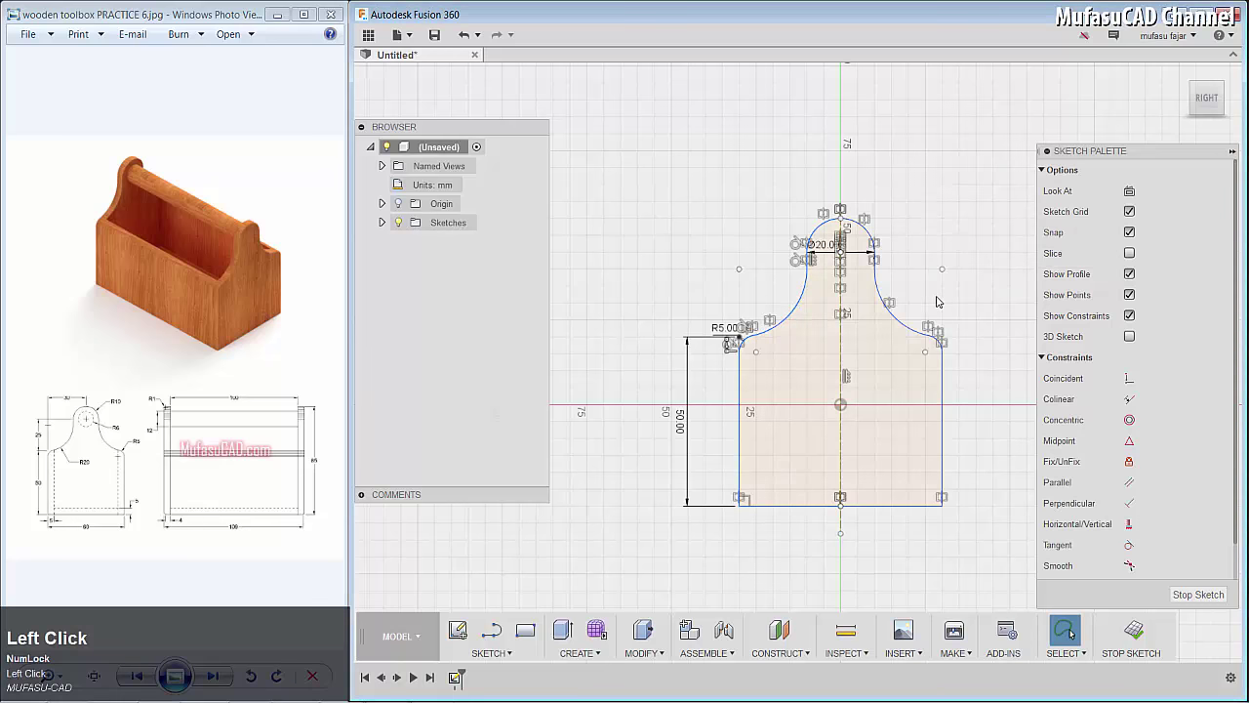
Step: Extrude the end-panel profile 5 mm as a new body
{"action": "key", "text": "e"}
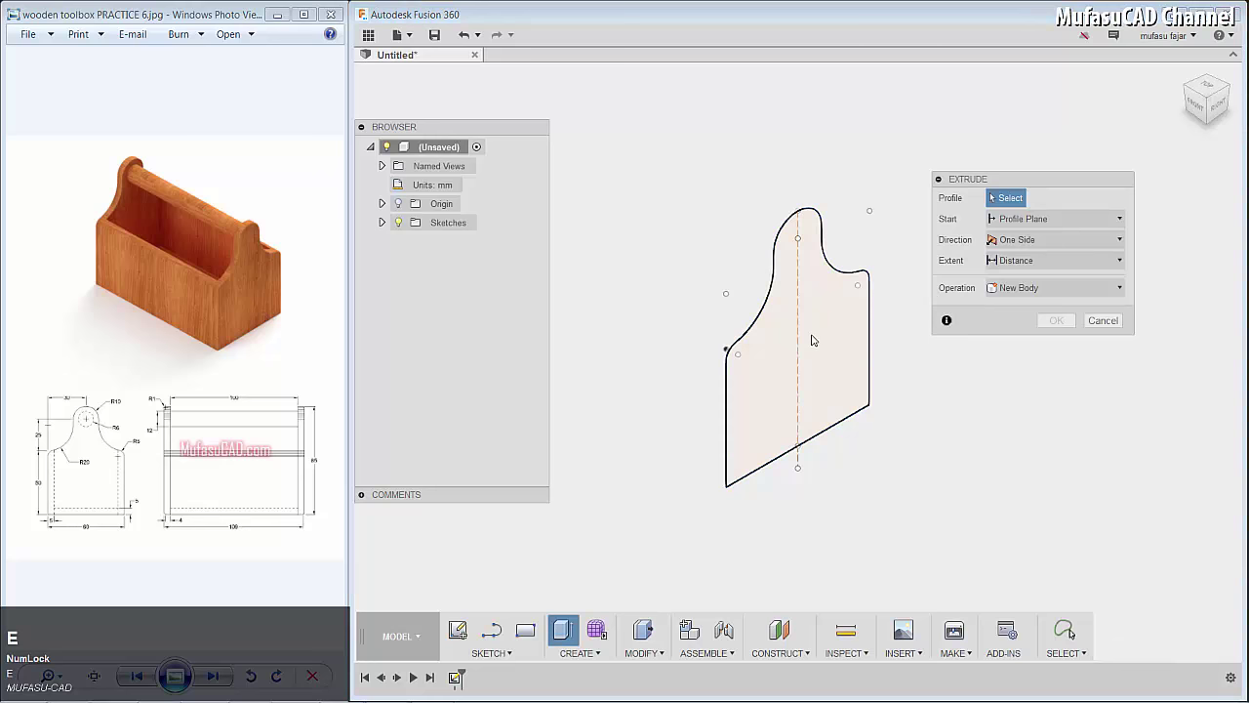
{"action": "left_click", "coordinate": [817, 337]}
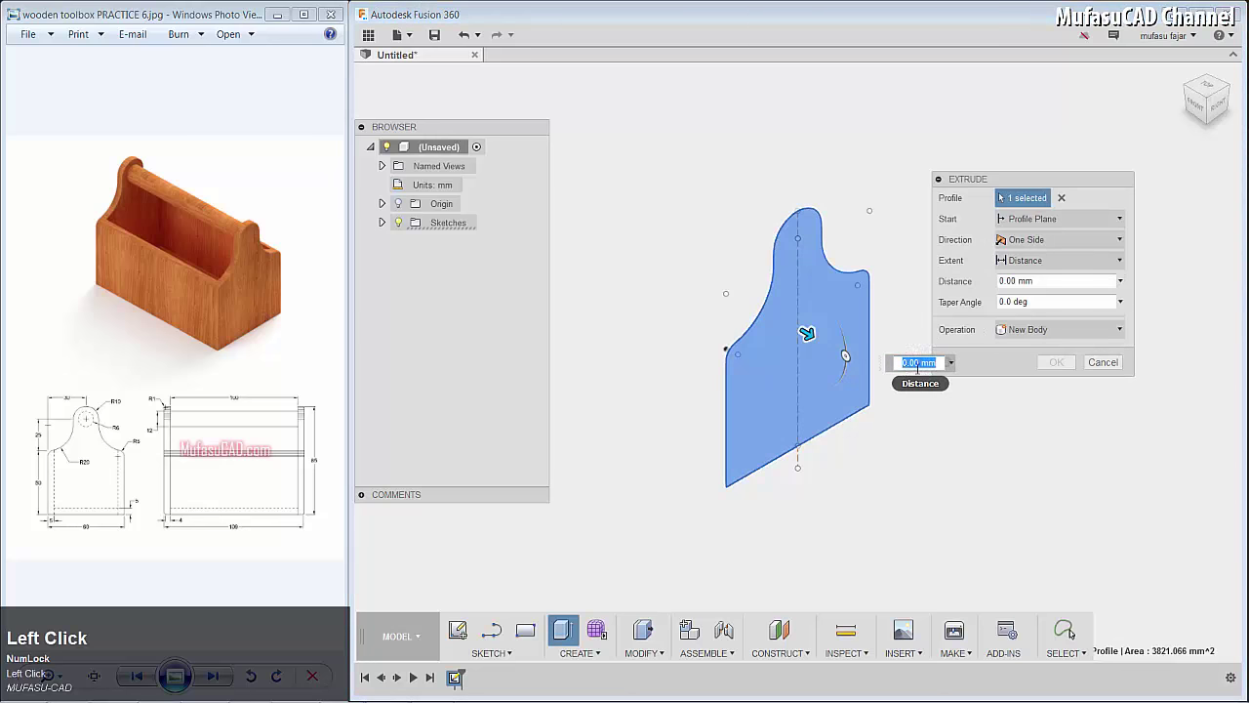
{"action": "key", "text": "5"}
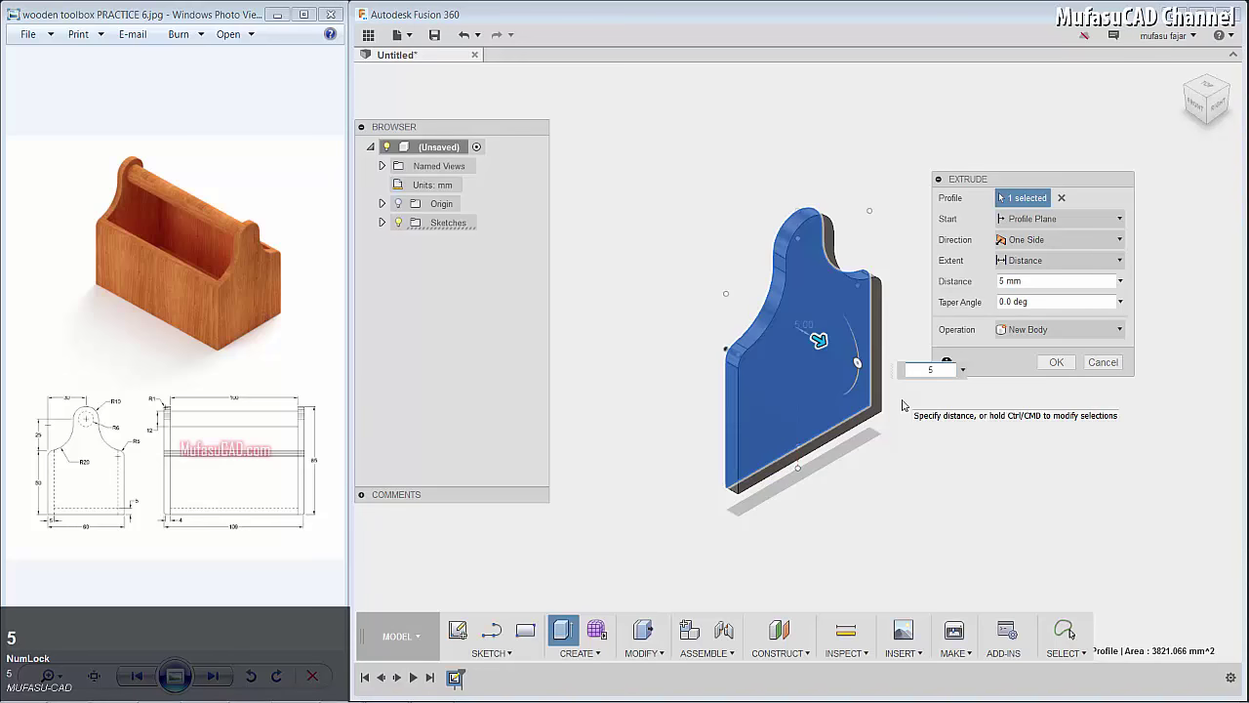
{"action": "key", "text": "Return"}
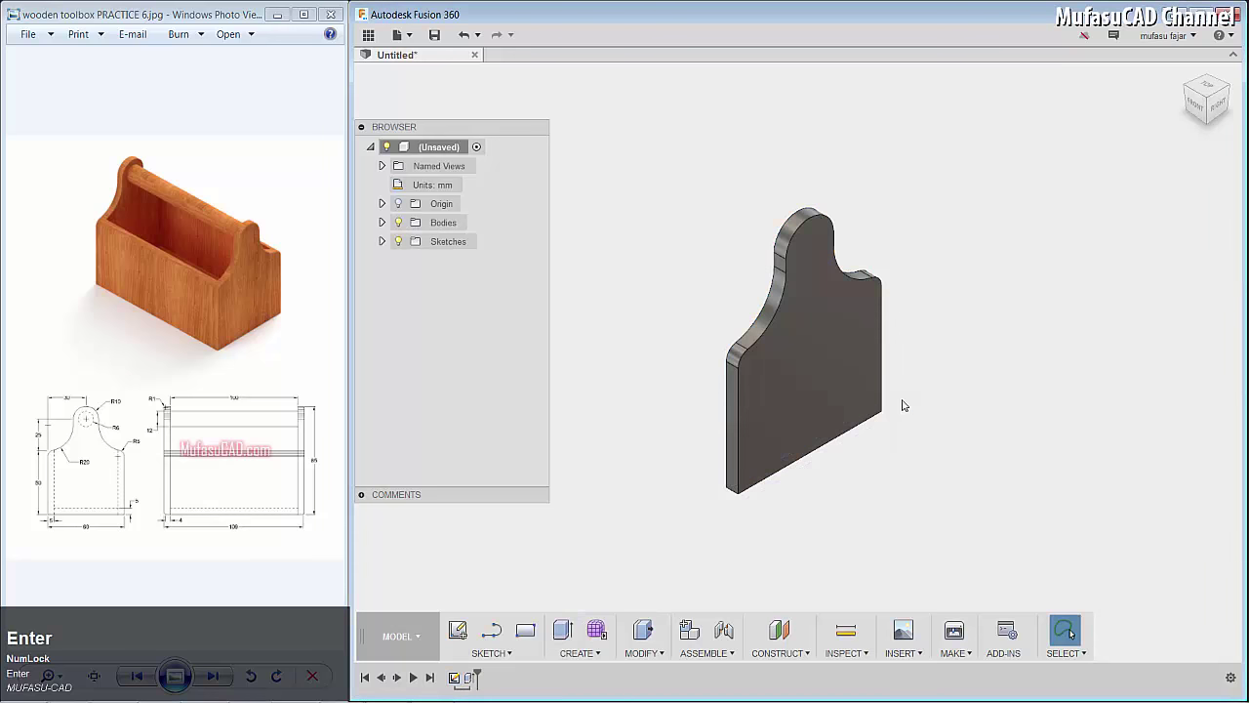
Step: Sketch a 50 mm tall by 5 mm wide rectangle on the side plane beside the end panel
{"action": "key", "text": "l"}
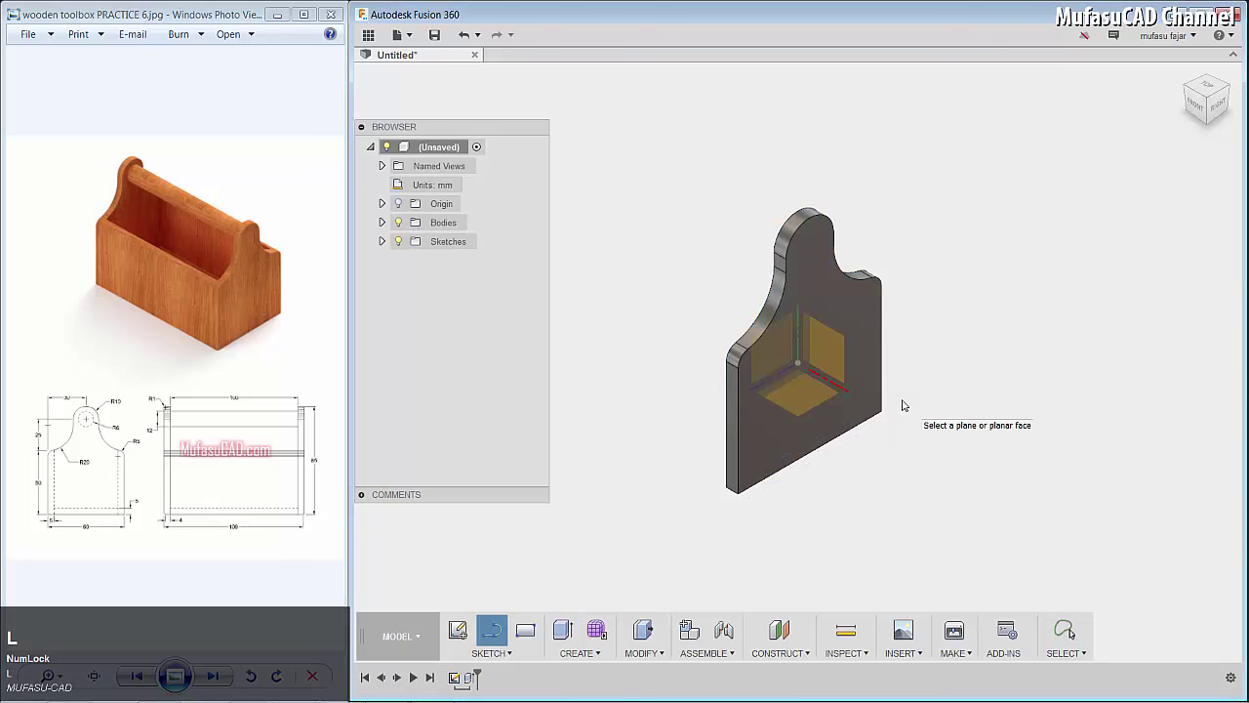
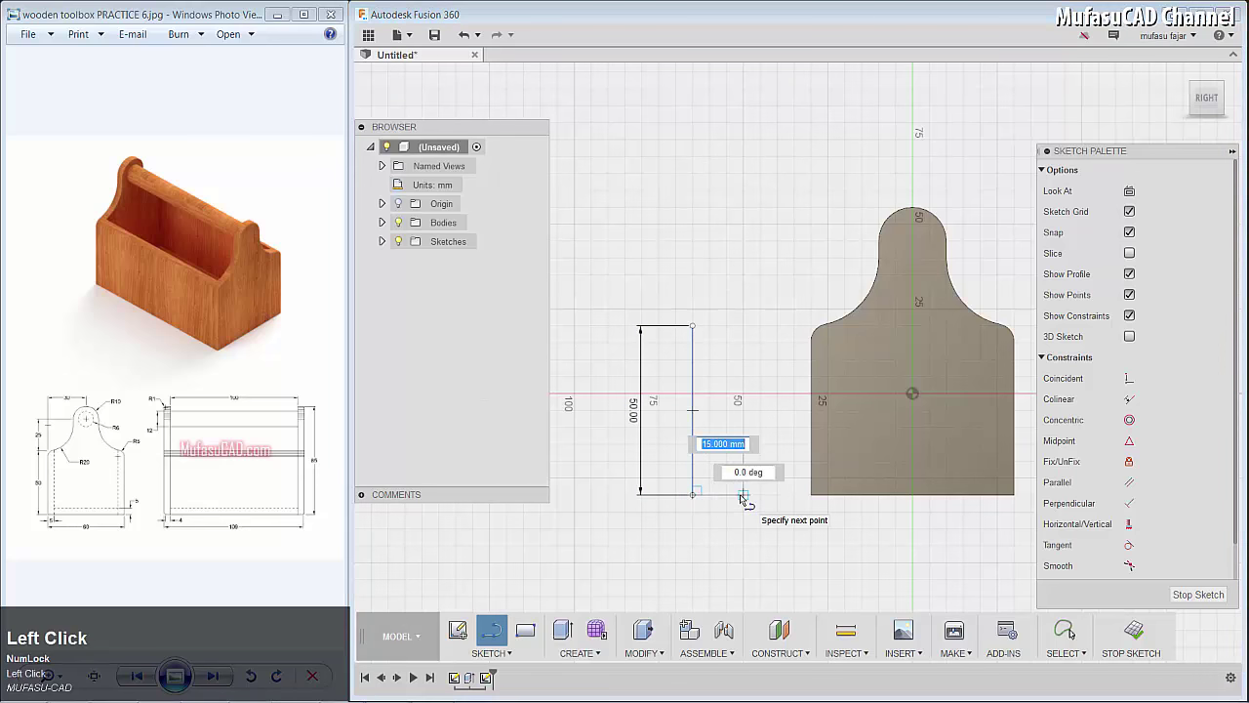
{"action": "key", "text": "5"}
{"action": "key", "text": "Return"}
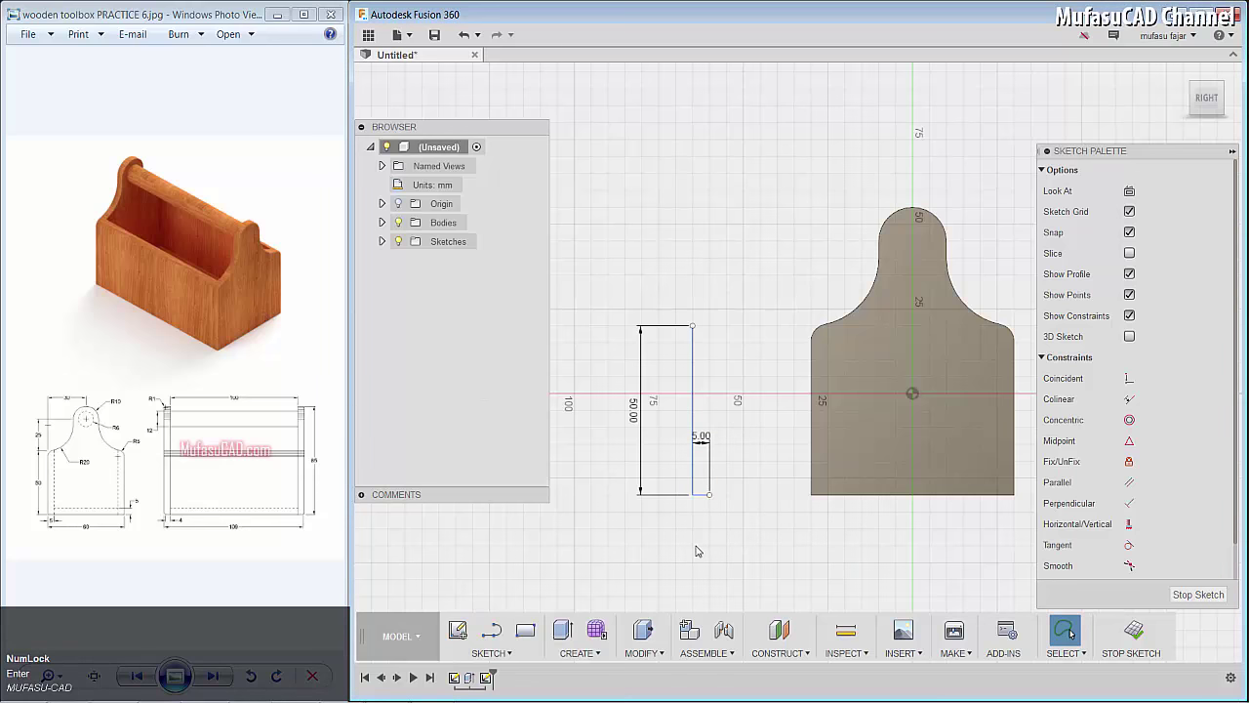
{"action": "key", "text": "c"}
{"action": "left_click", "coordinate": [1132, 193]}
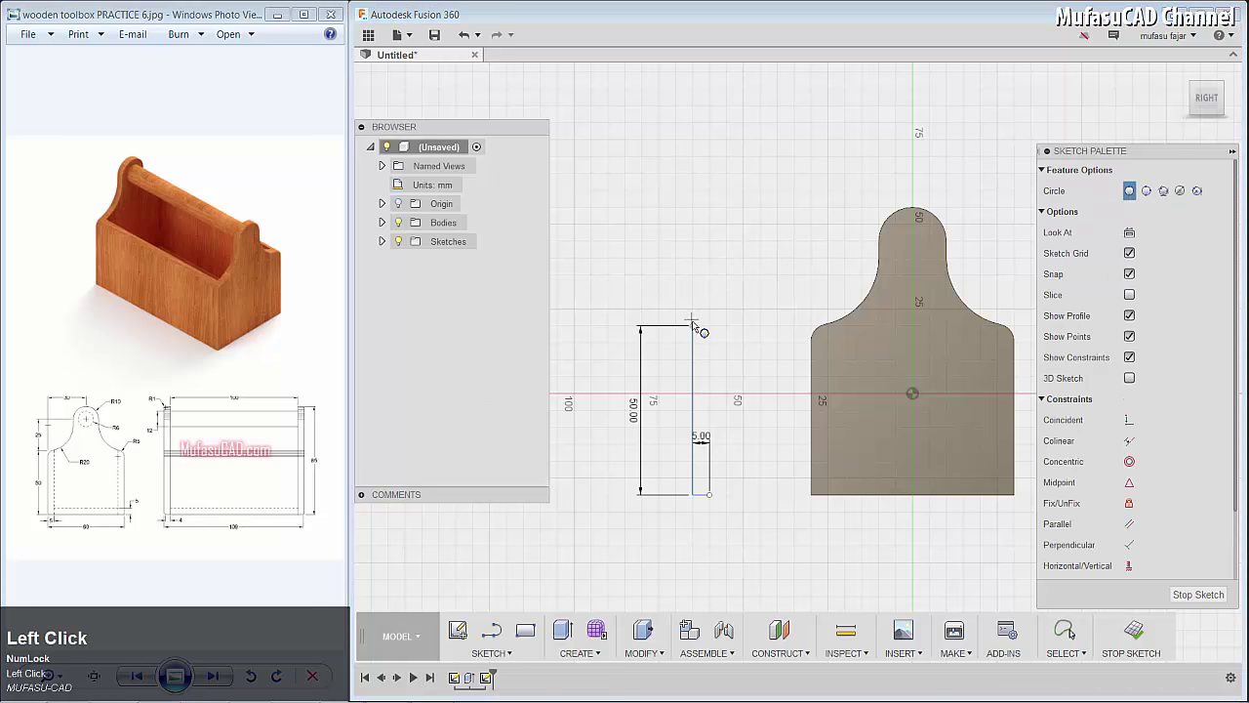
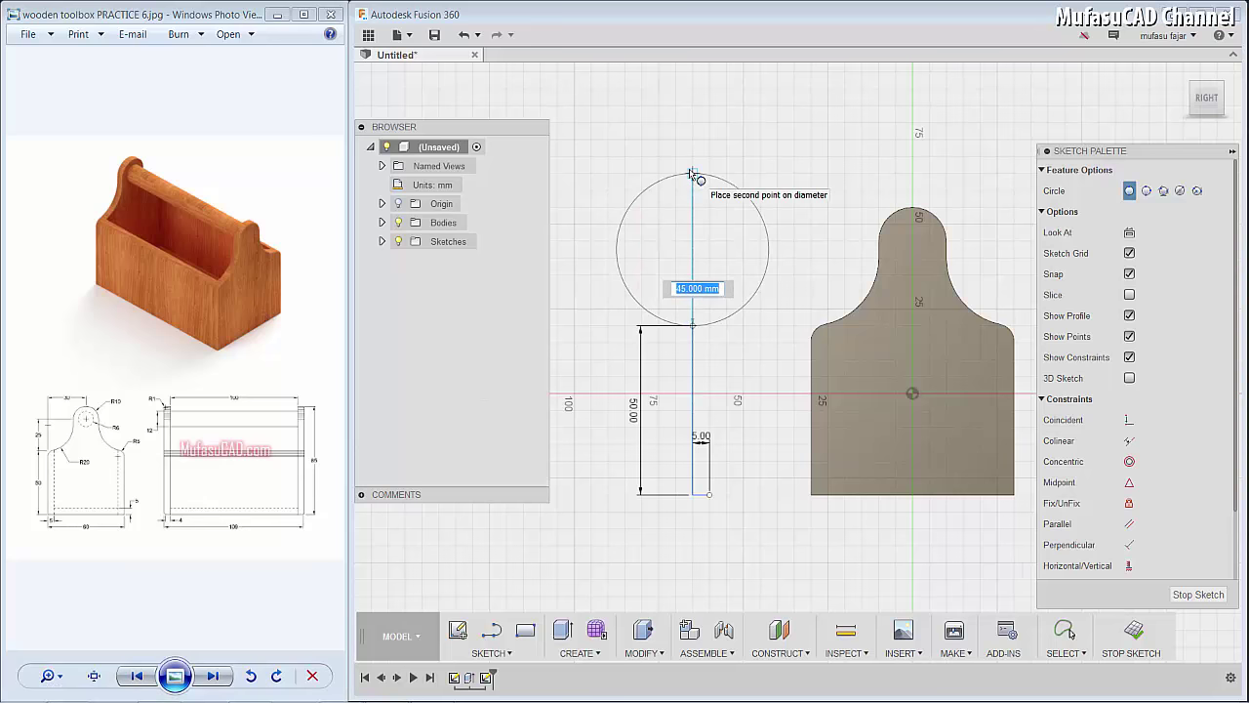
Step: Draw a 40 mm circle on the rectangle's top corner and trim away its excess
{"action": "type", "text": "40"}
{"action": "key", "text": "Return"}
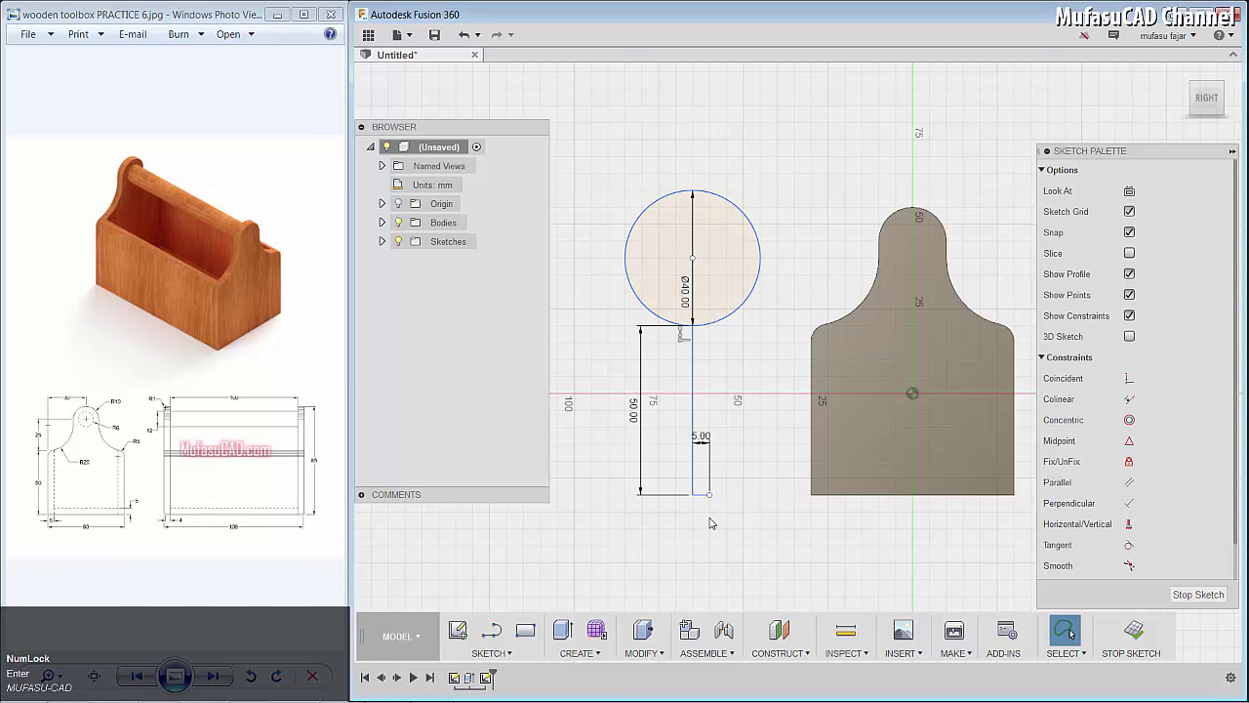
{"action": "key", "text": "l"}
{"action": "left_click", "coordinate": [715, 497]}
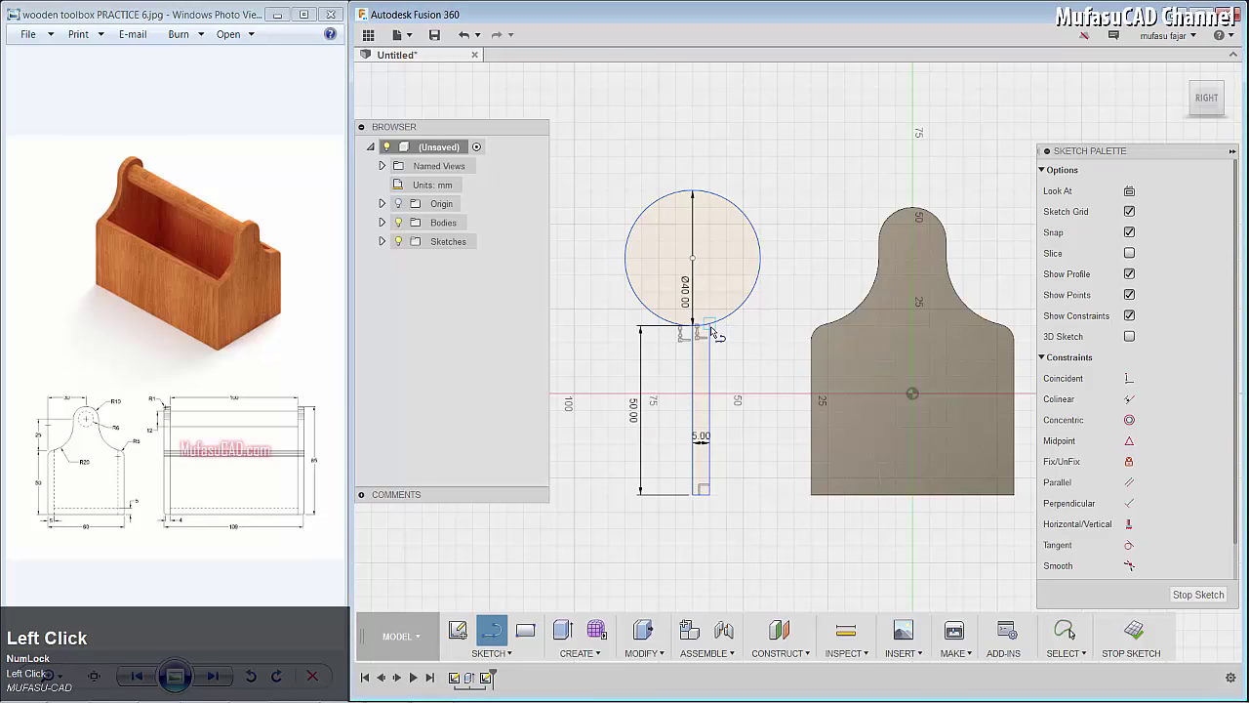
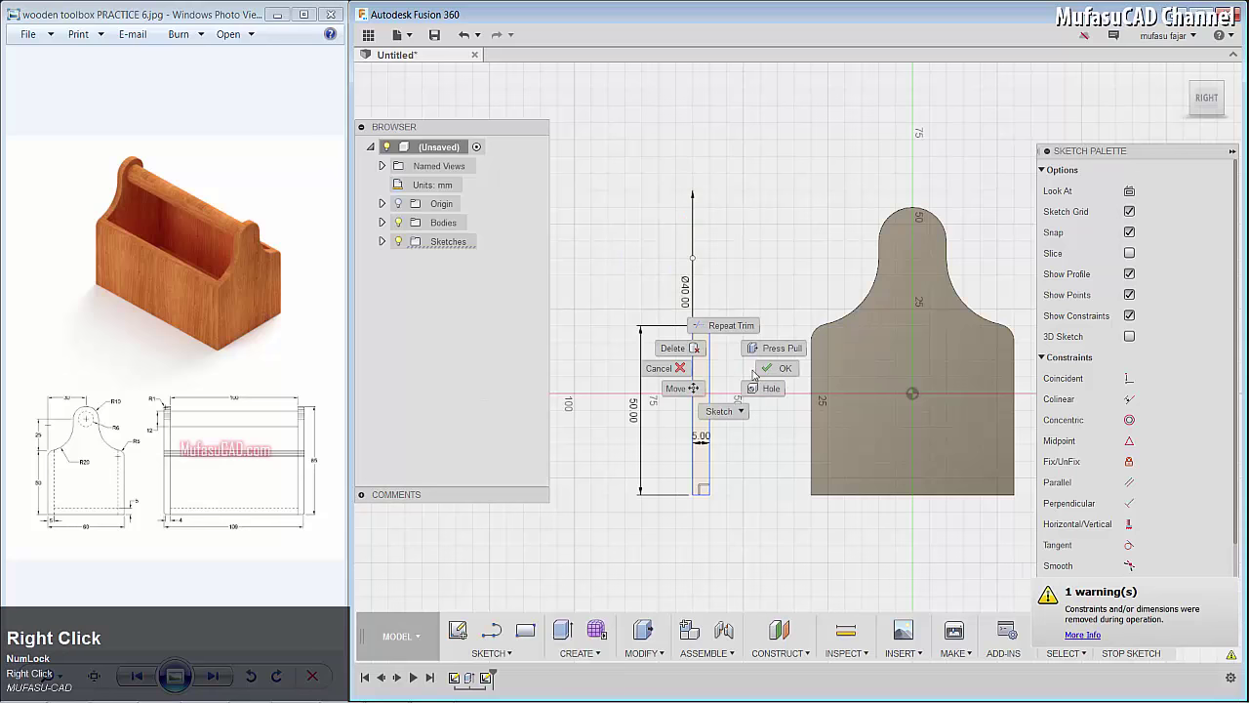
Step: Remove the leftover top line so the strip ends in a curved edge
{"action": "left_click", "coordinate": [779, 371]}
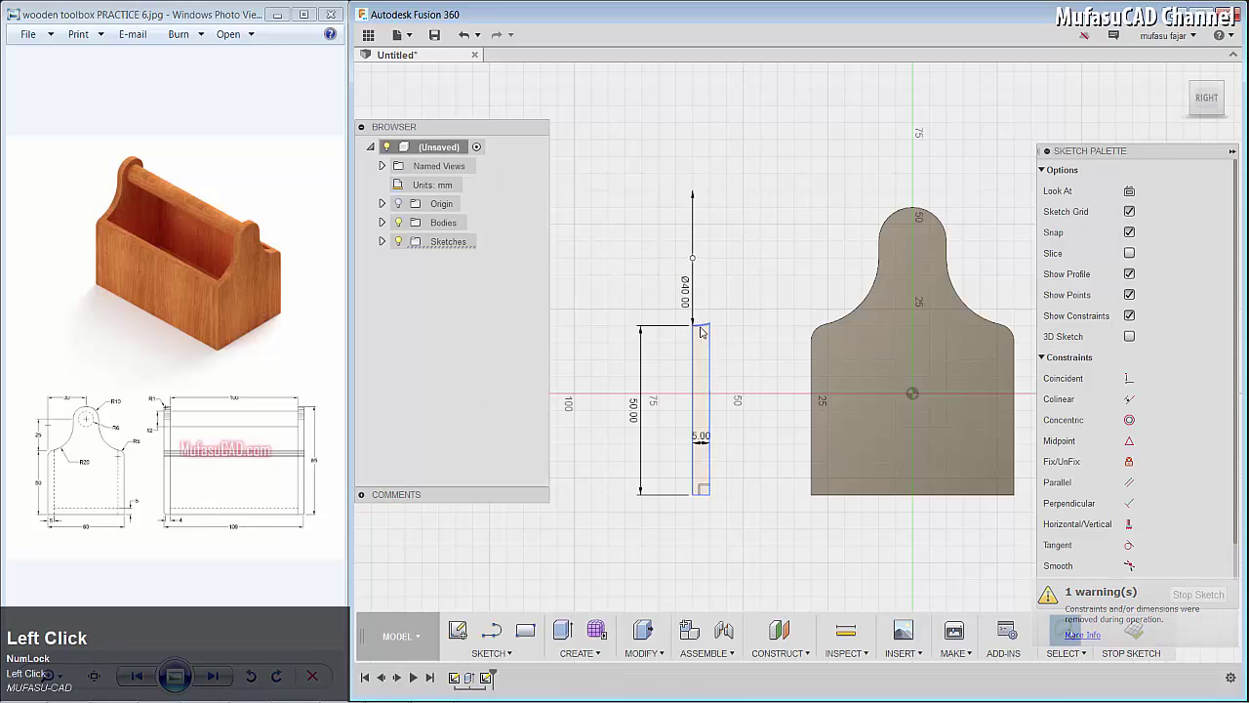
{"action": "scroll", "scroll_direction": "down", "scroll_amount": 3}
{"action": "left_click", "coordinate": [597, 327]}
{"action": "left_click", "coordinate": [597, 327]}
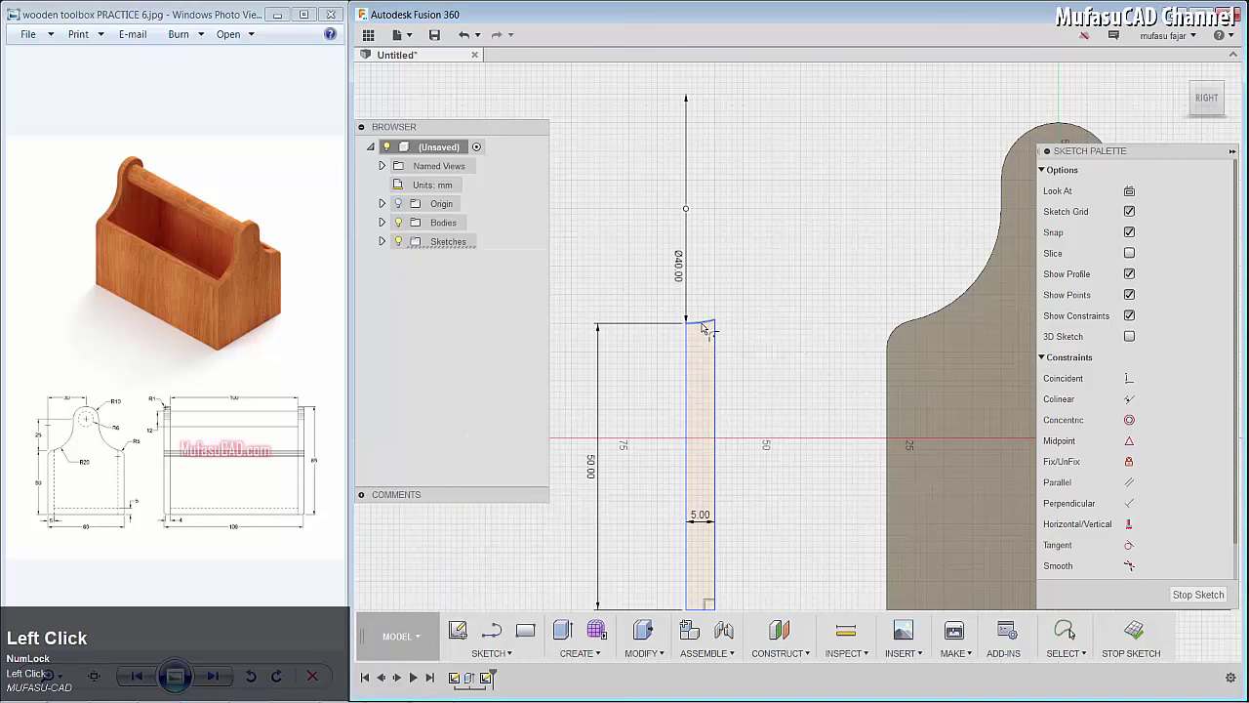
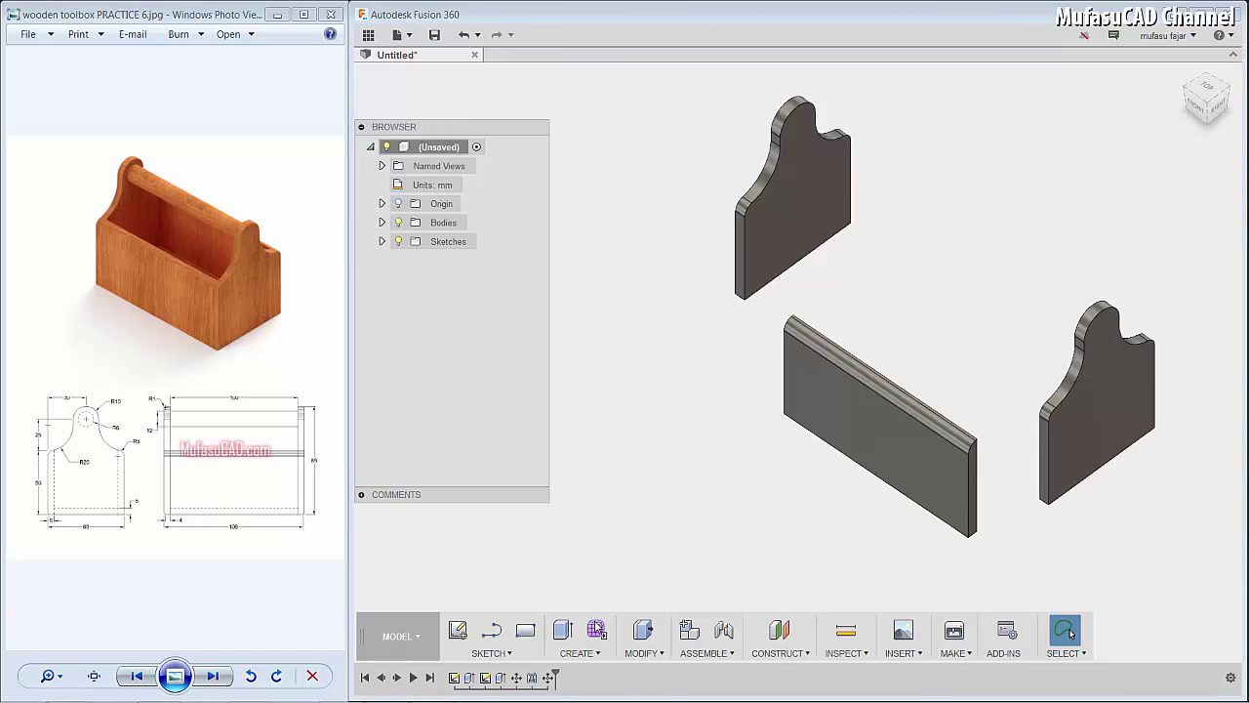
Step: Mirror the side board body across the center plane to create the second side board
{"action": "left_click", "coordinate": [603, 654]}
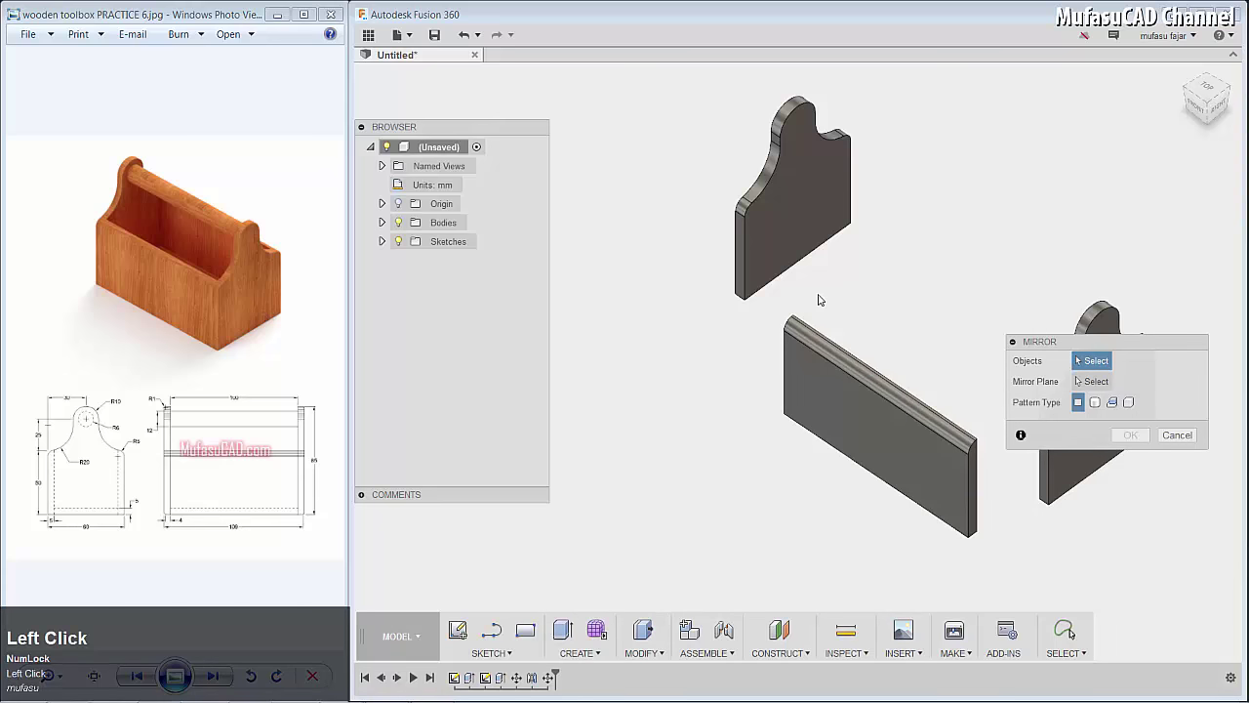
{"action": "left_click_drag", "start_coordinate": [786, 304], "coordinate": [1097, 384]}
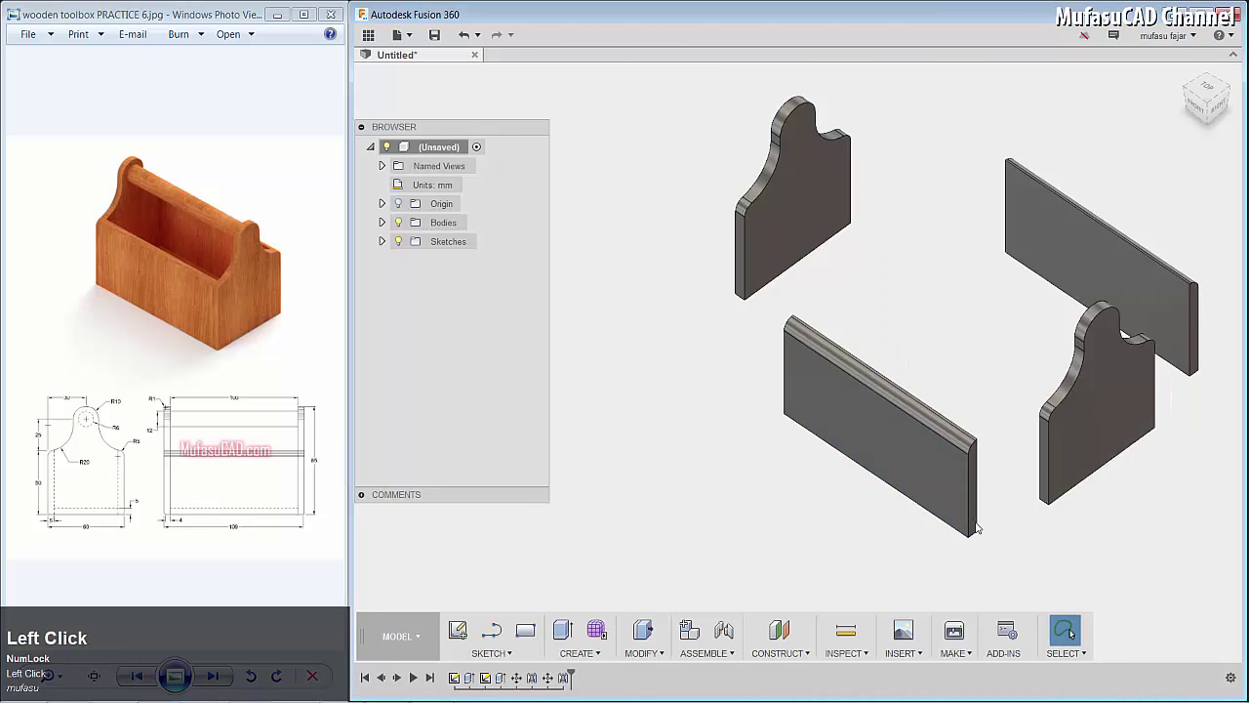
Step: Align the first side board flush against the end panels, then pick the second board's corner to align
{"action": "middle_click", "coordinate": [1044, 509]}
{"action": "scroll", "scroll_direction": "down", "scroll_amount": 3}
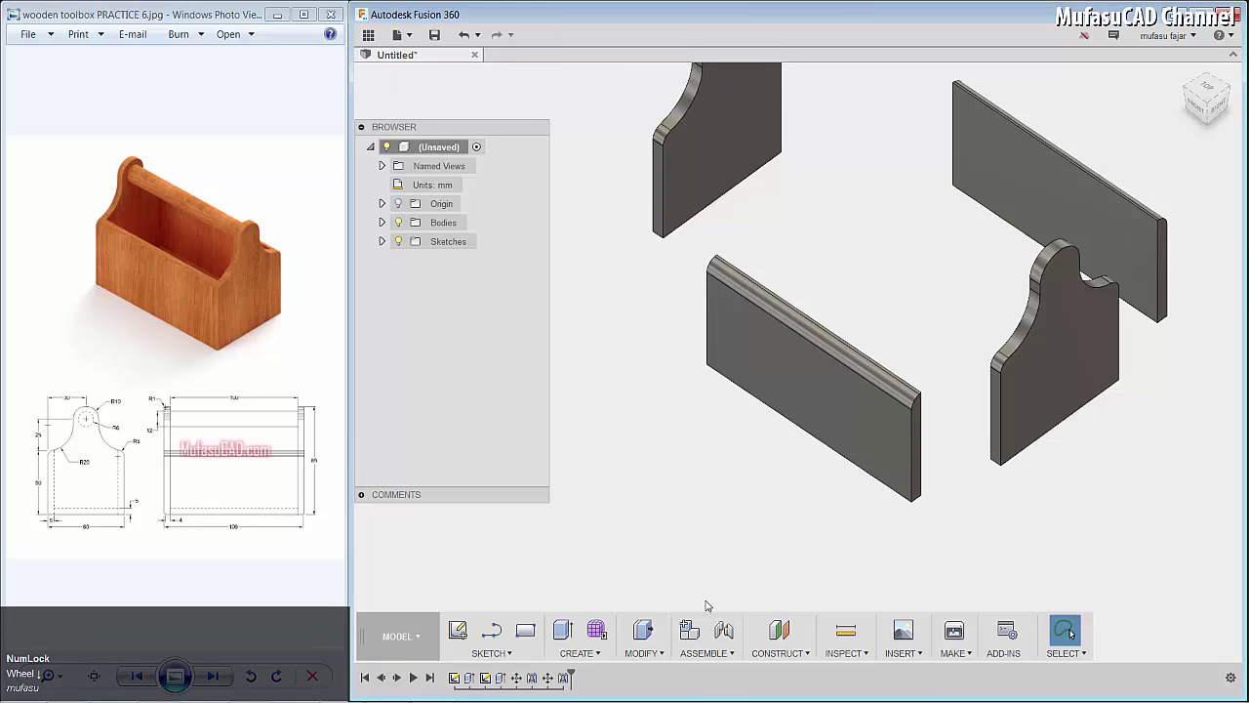
{"action": "left_click", "coordinate": [666, 654]}
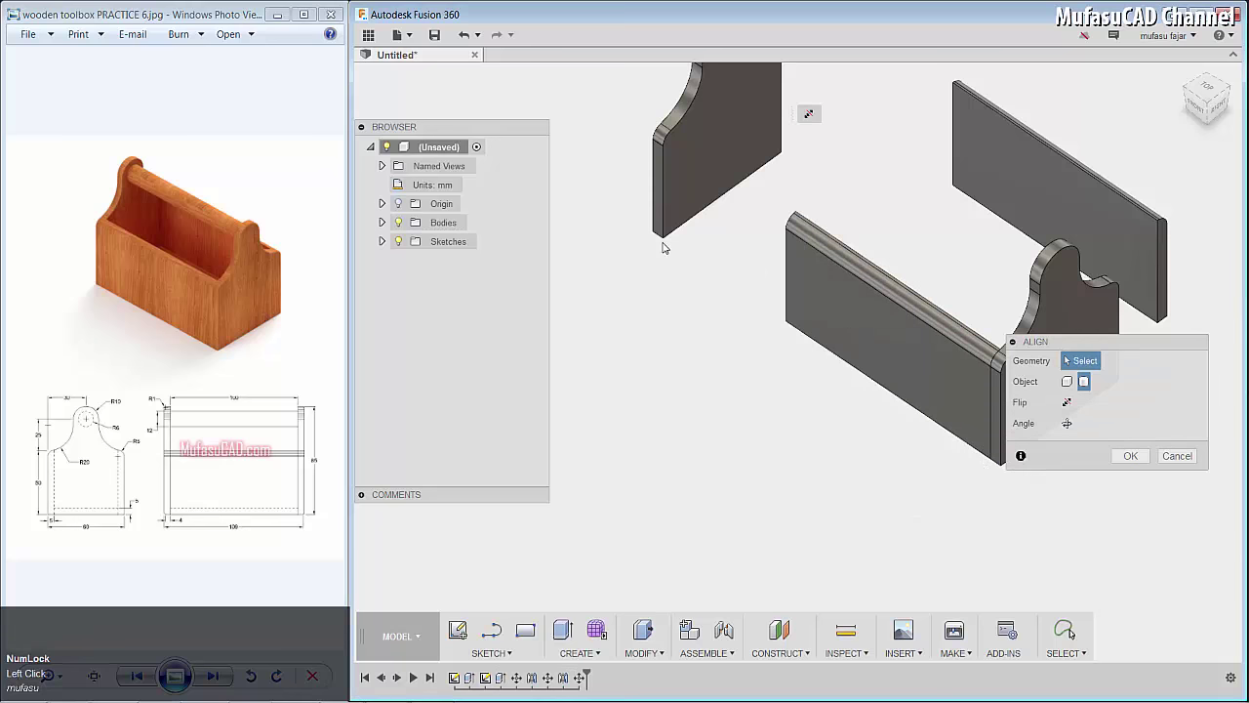
{"action": "double_click", "coordinate": [671, 242]}
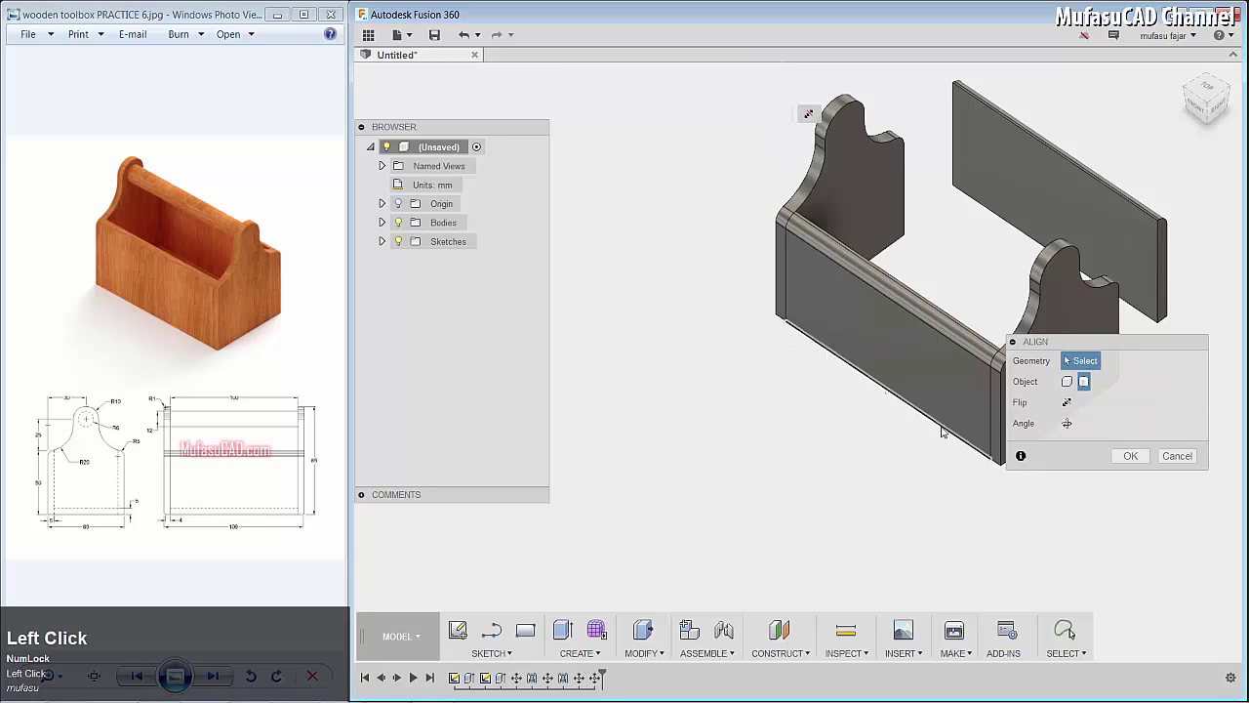
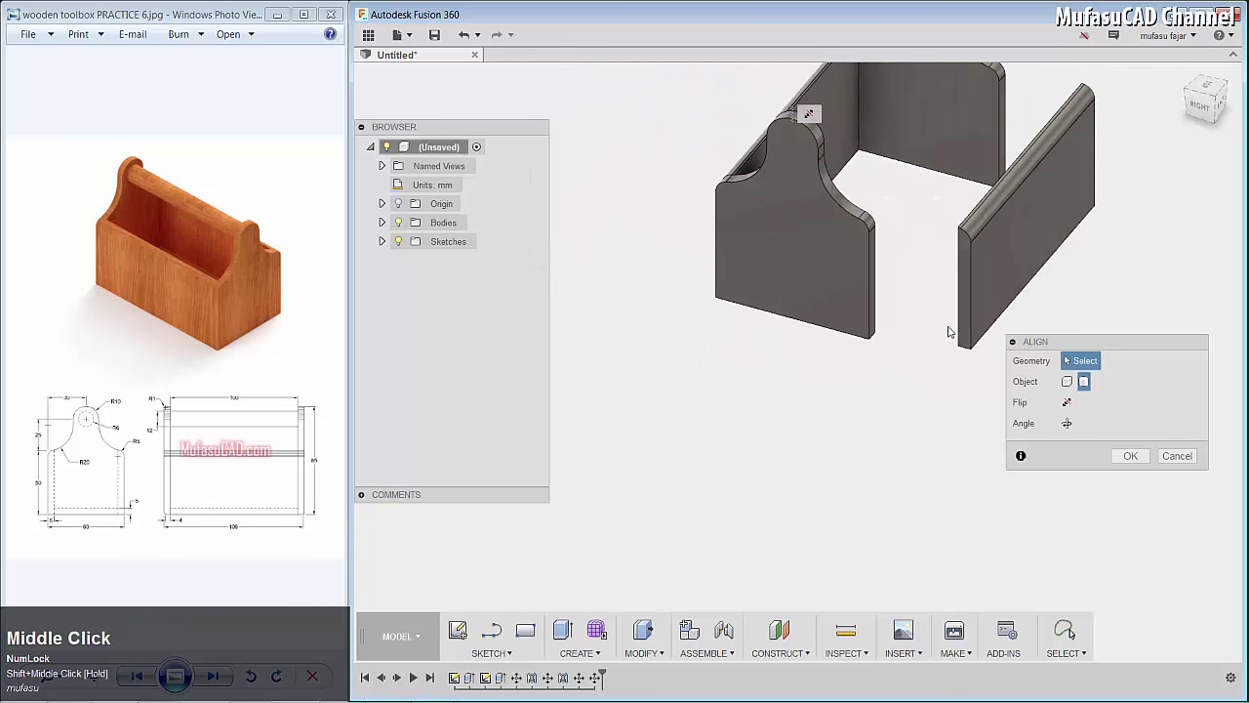
{"action": "left_click", "coordinate": [983, 351]}
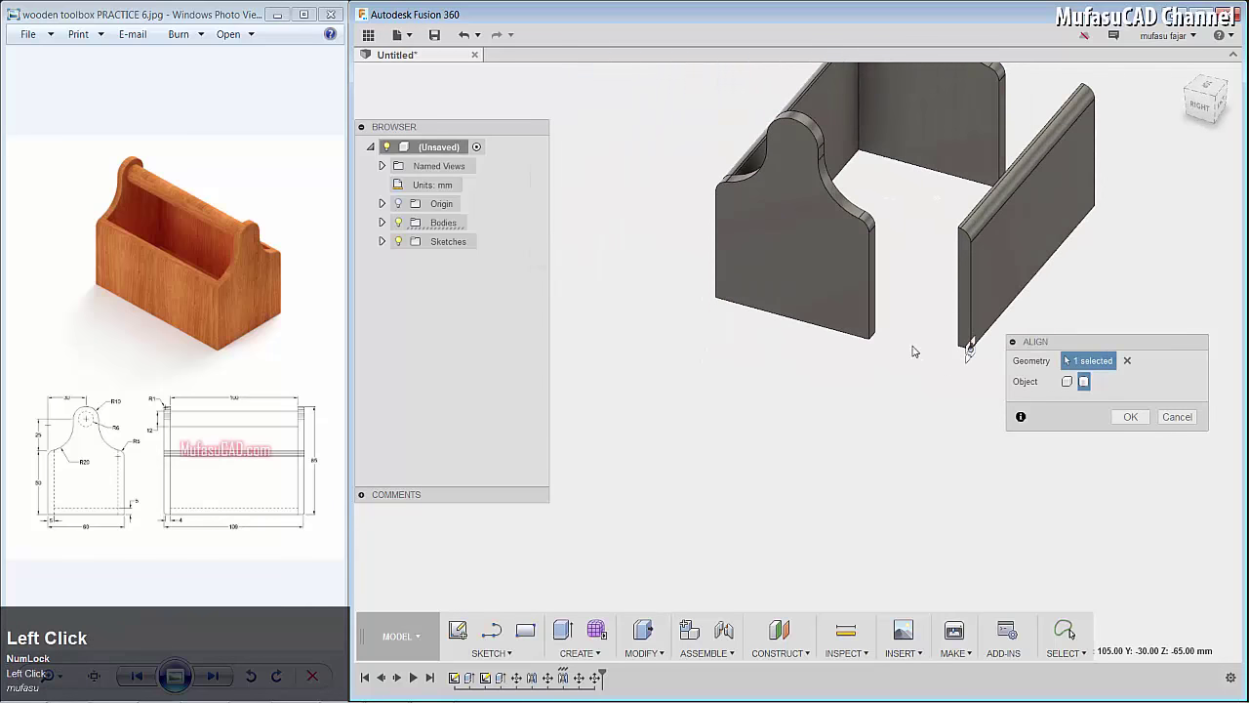
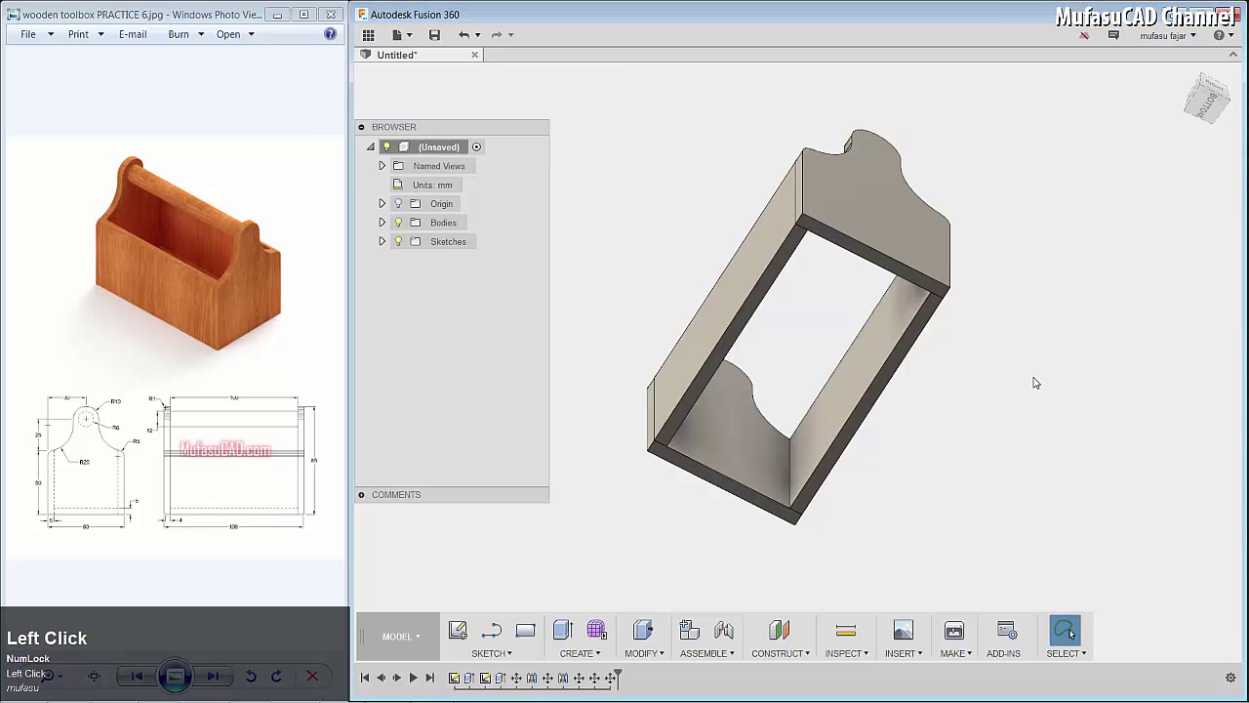
Step: Extrude a 100 × 50 mm bottom rectangle -5 mm with Join to close the frame
{"action": "key", "text": "r"}
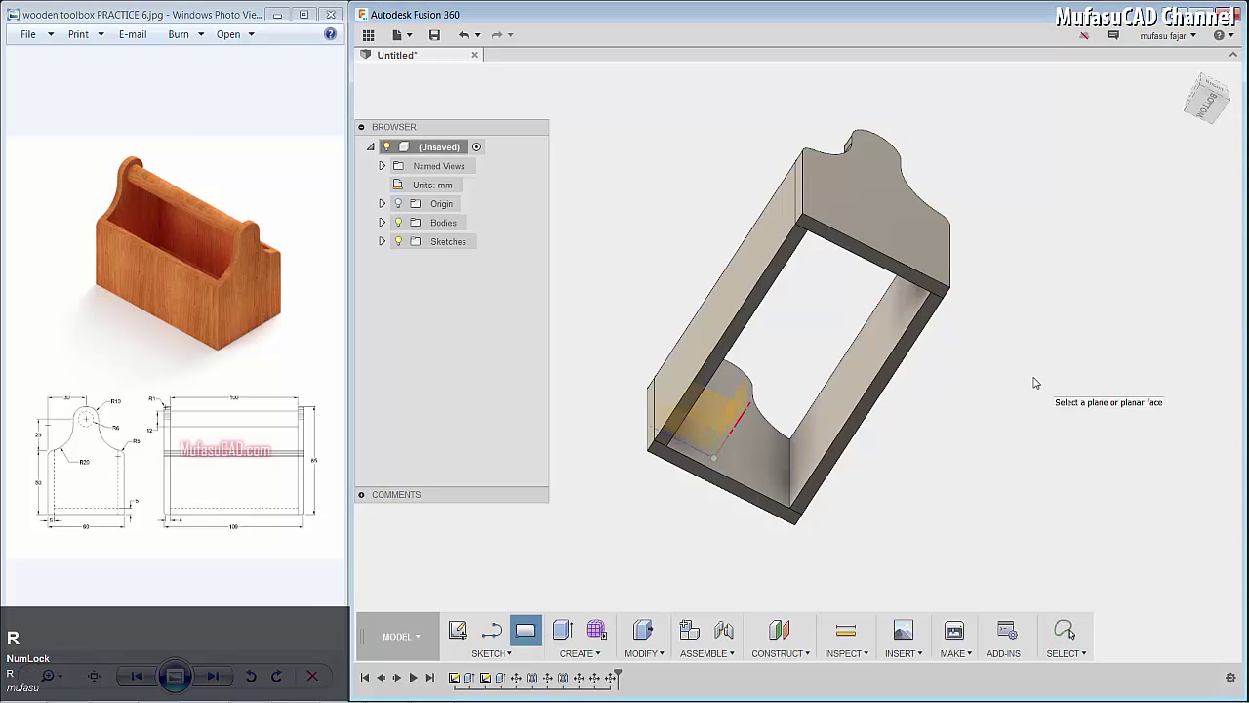
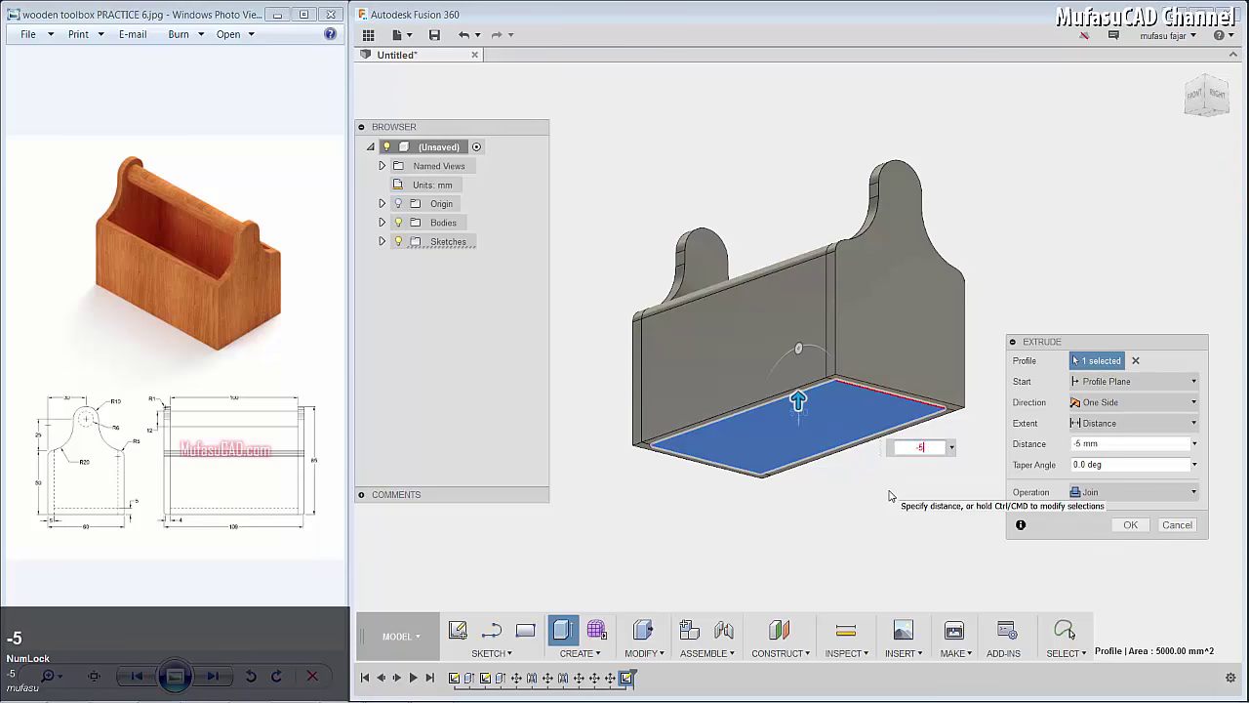
{"action": "key", "text": "Return"}
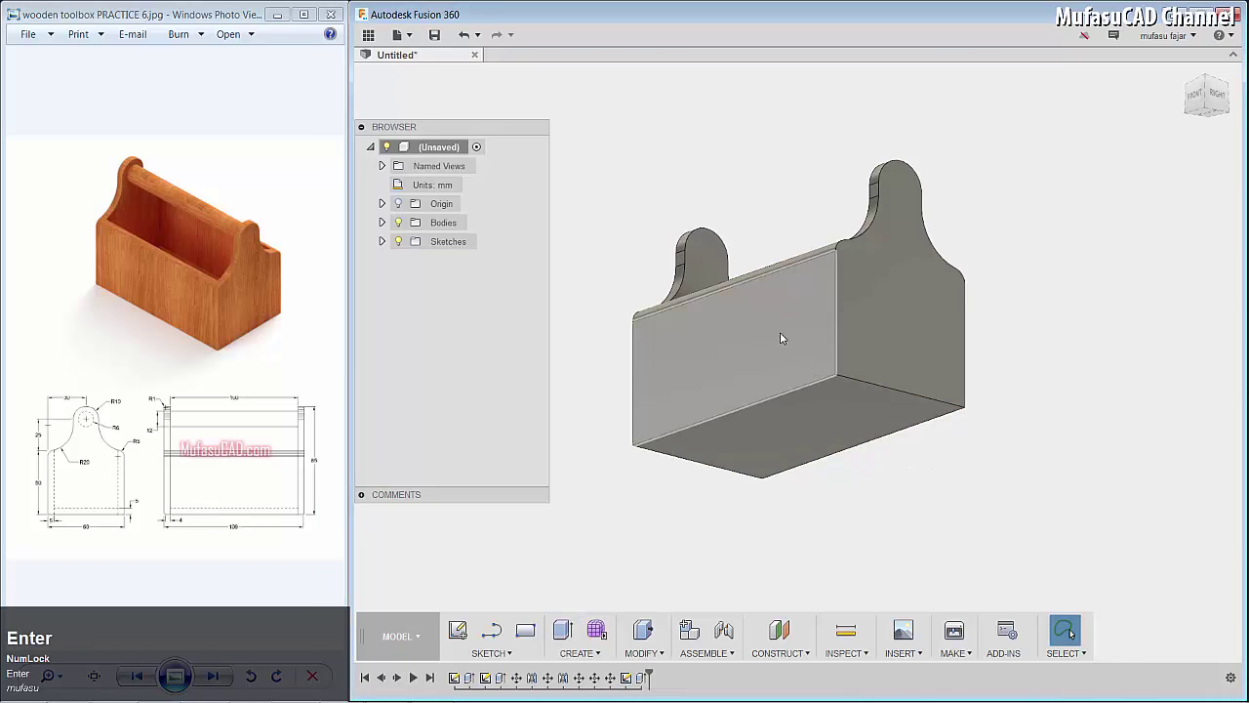
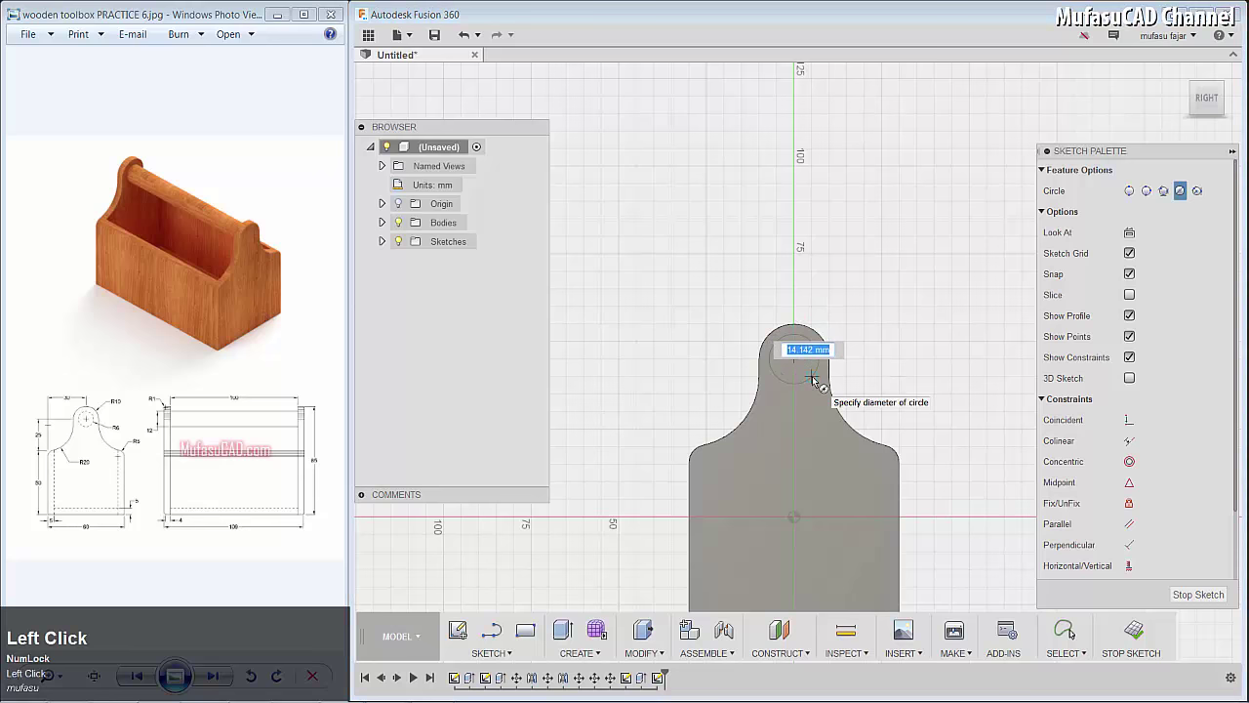
Step: Extrude a 12 mm circle as the handle bar across the panels and fillet the edges 1 mm
{"action": "type", "text": "12"}
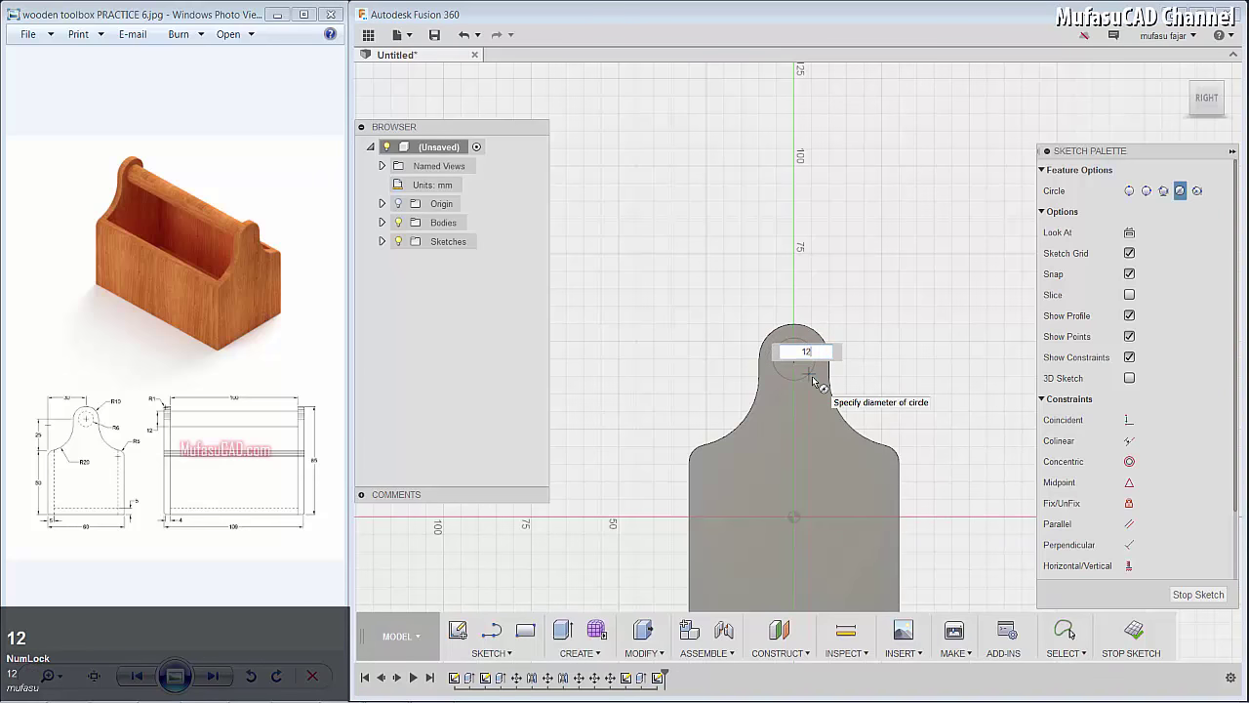
{"action": "key", "text": "Return"}
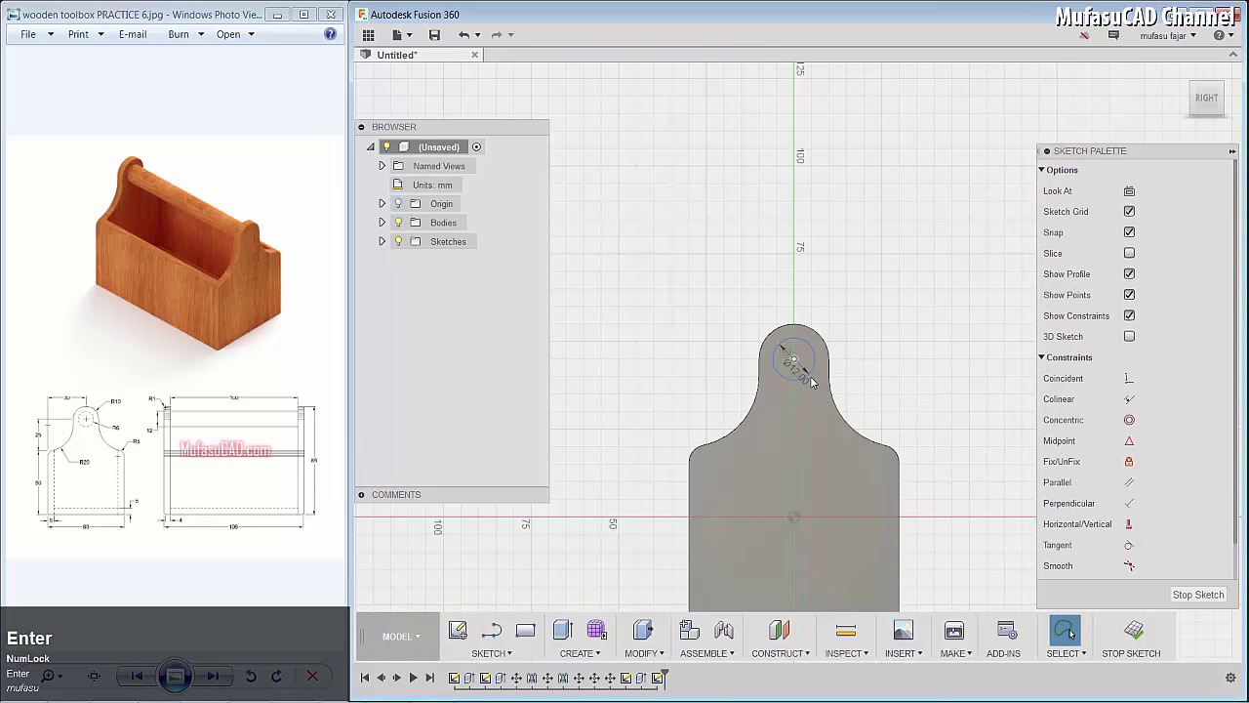
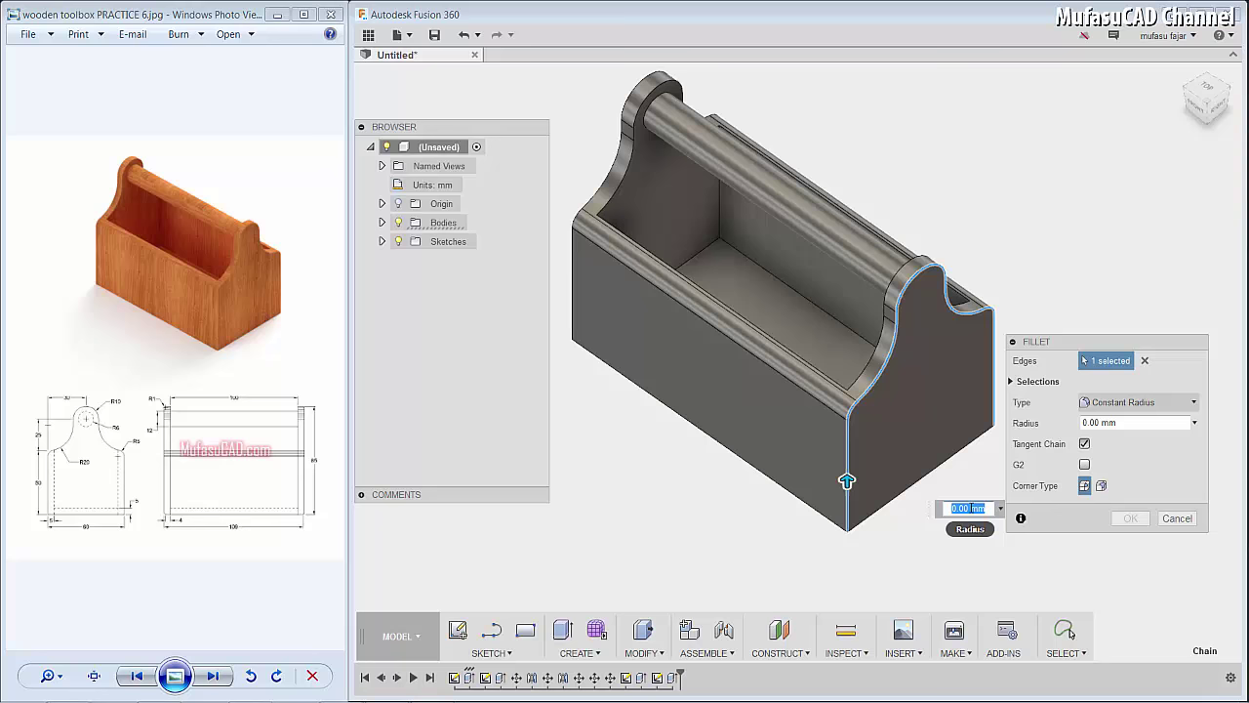
{"action": "key", "text": "1"}
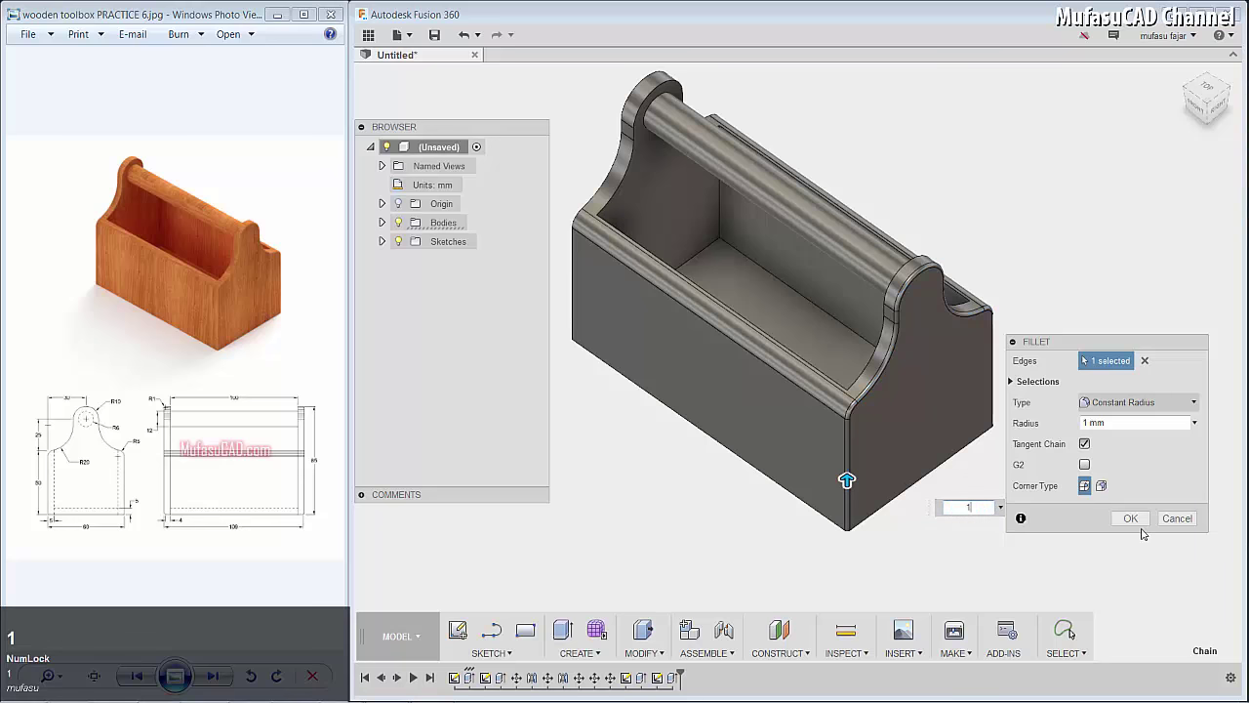